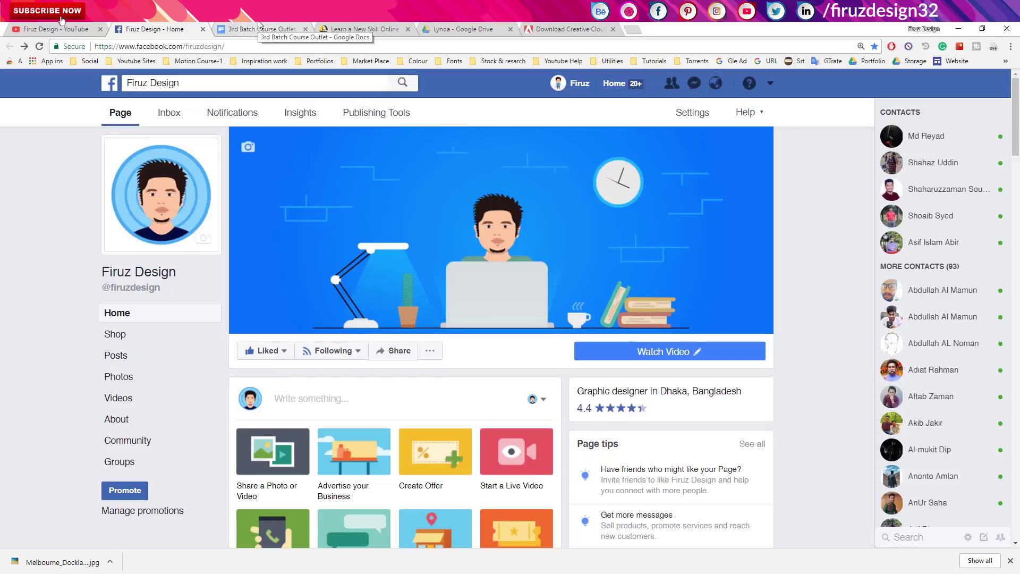
Switch to the Google Docs course outline from the Facebook page
left_click(259, 25)
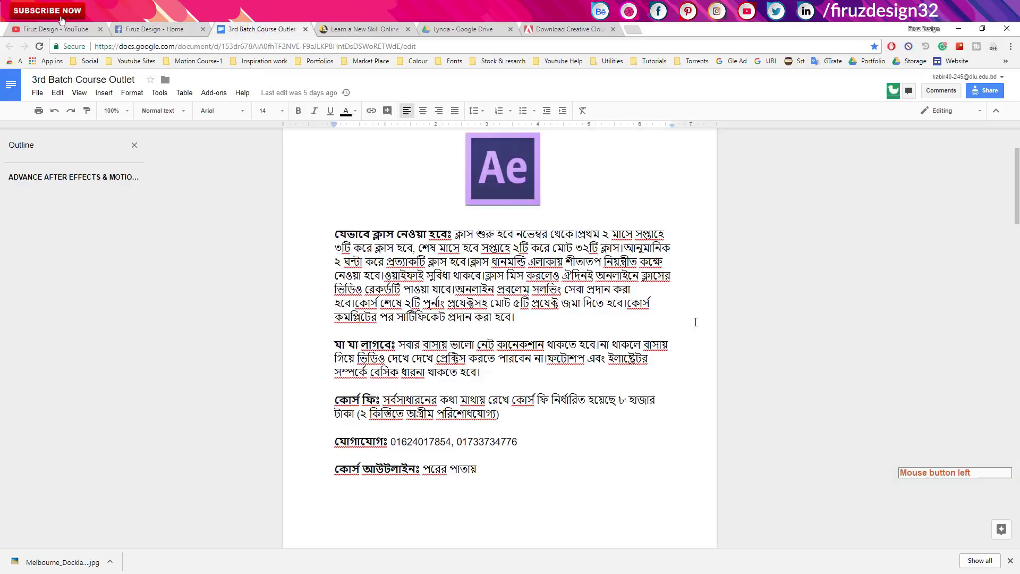
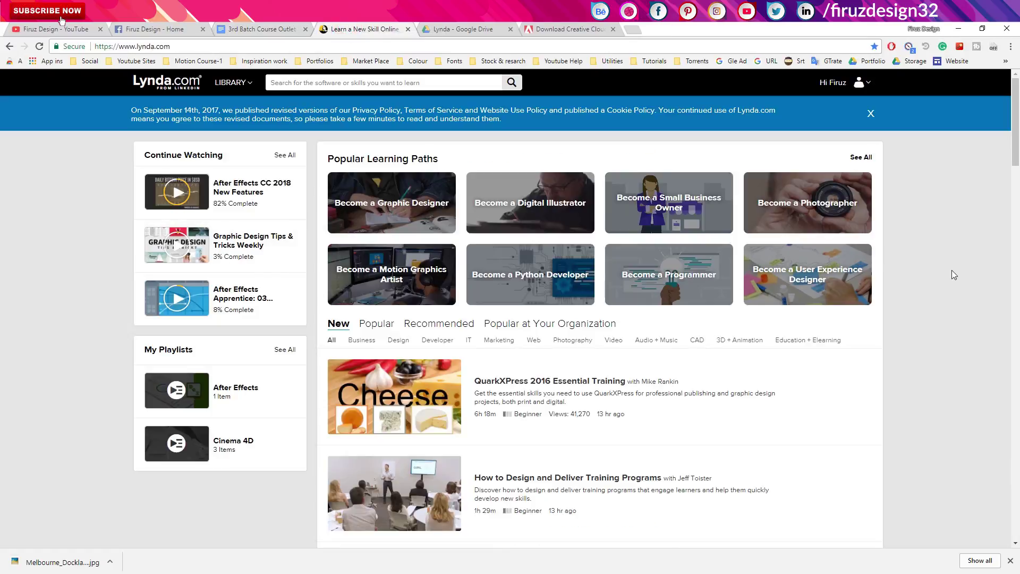
Scroll down the Lynda.com home page into the list of new courses
middle_click(939, 239)
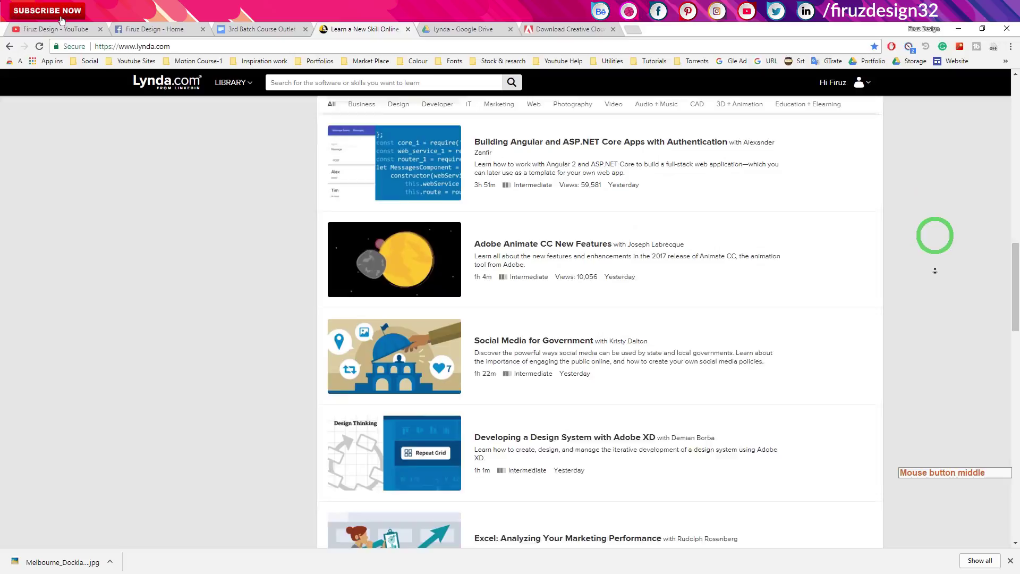
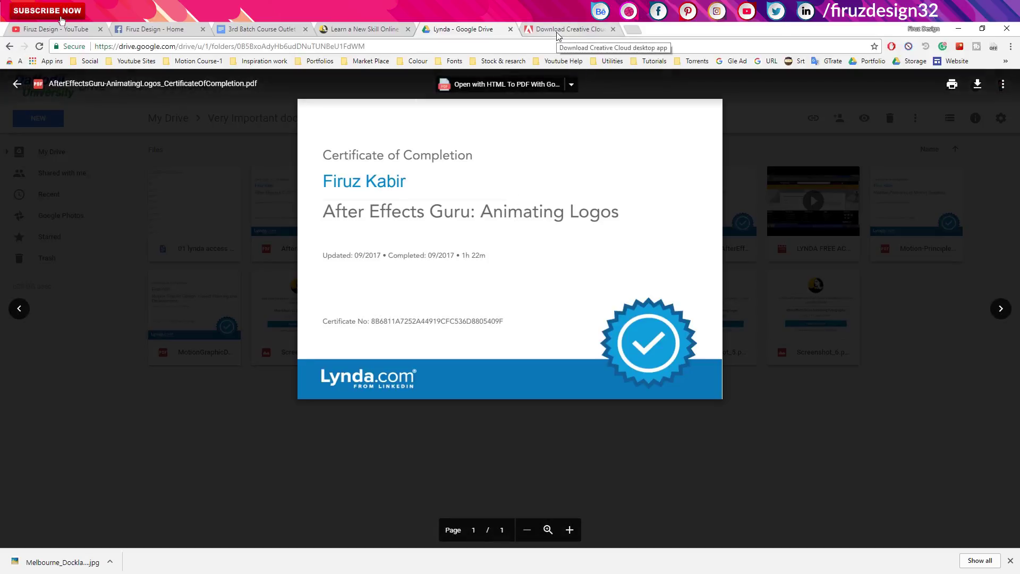
Show the Creative Cloud download page, review the Apps list in the Creative Cloud app, then close it
left_click(558, 37)
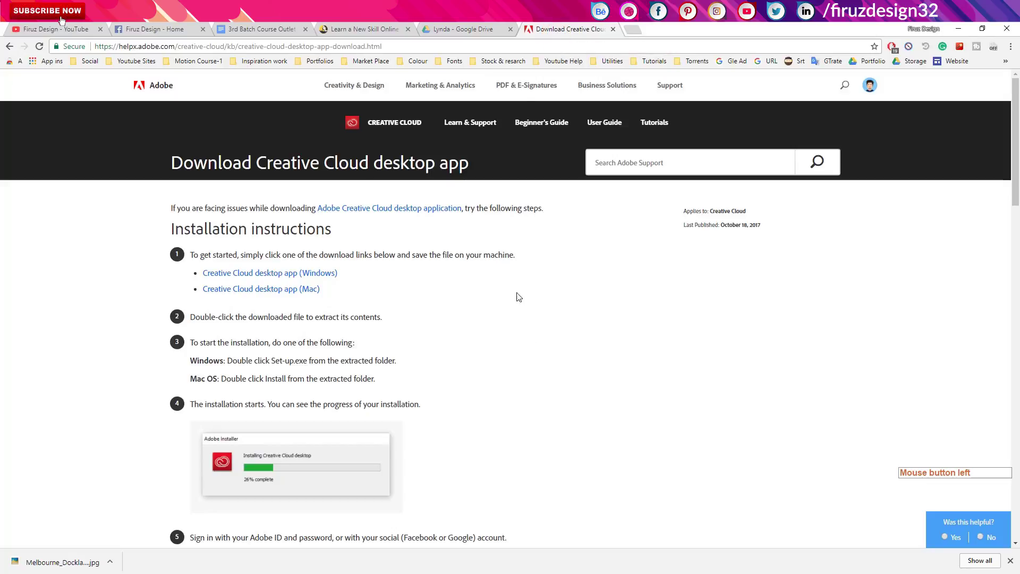
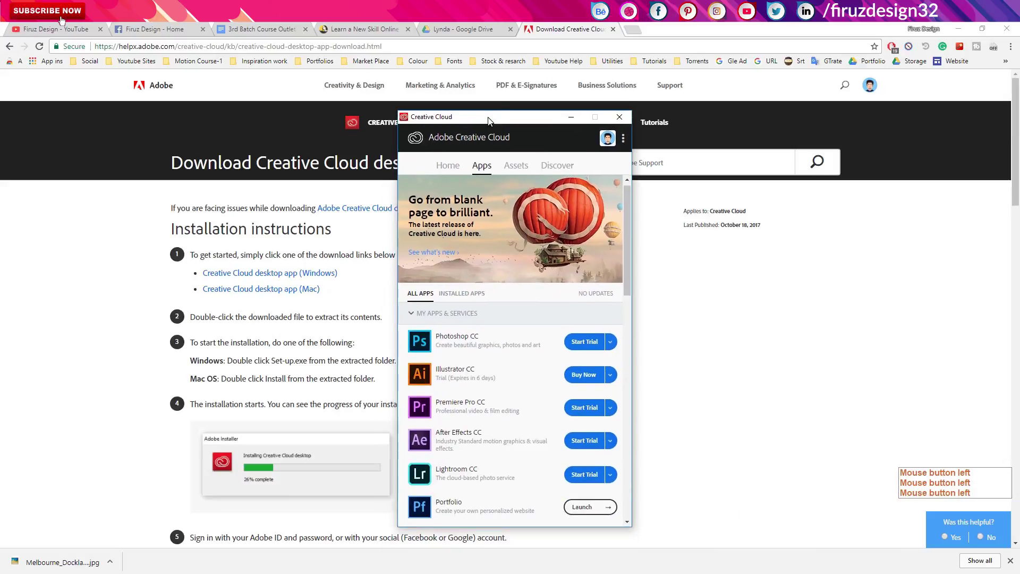
left_click(596, 199)
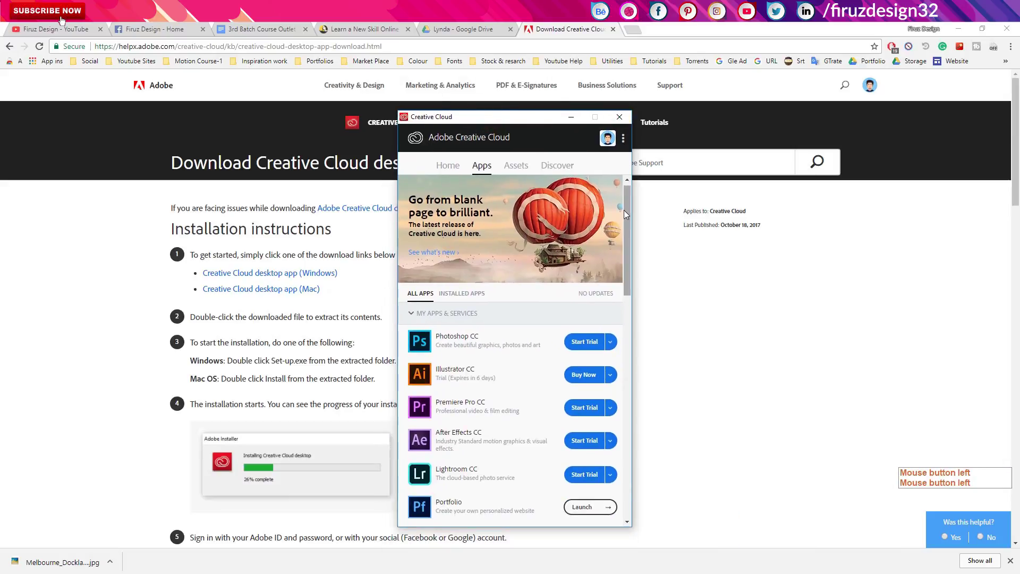
left_click(630, 220)
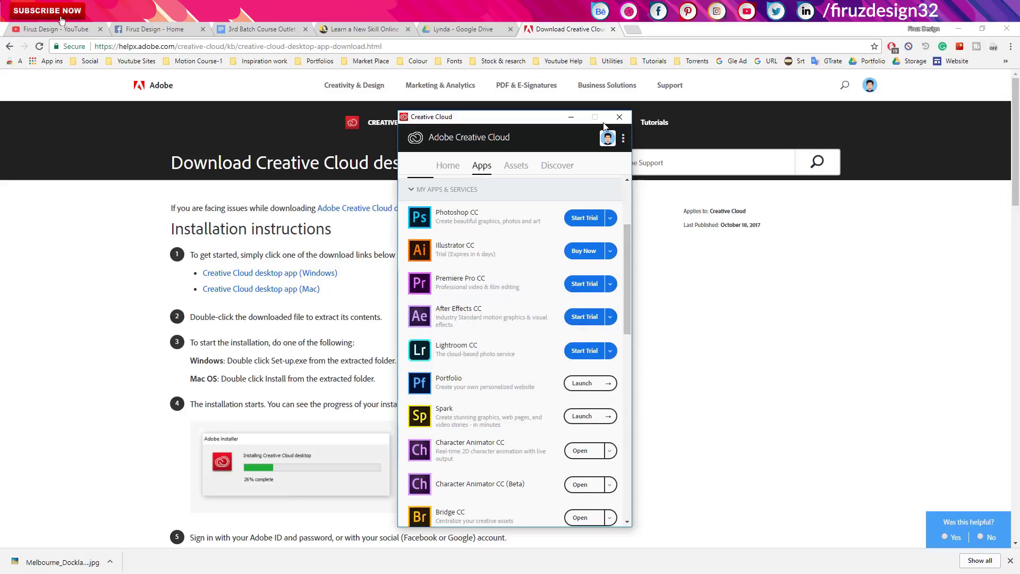
left_click(577, 123)
Minimise Chrome, place the patcher exe in After Effects CC 2018's Support Files folder and launch After Effects
left_click(955, 26)
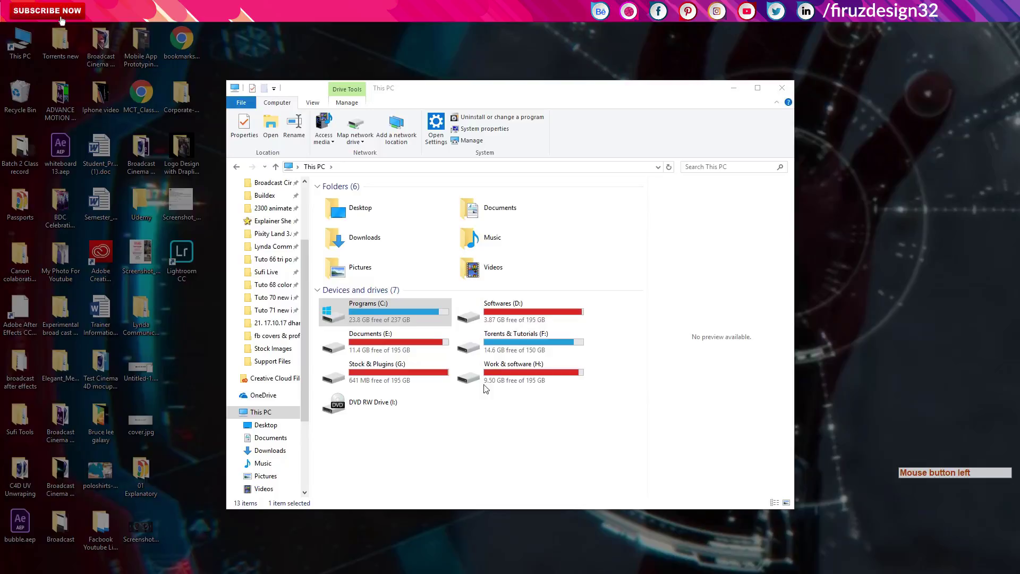
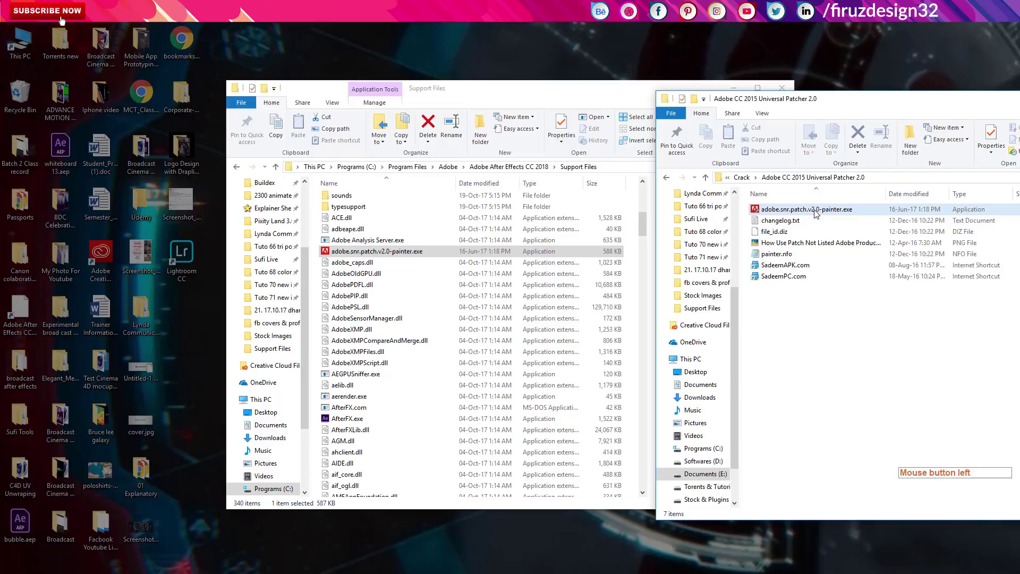
left_click(388, 236)
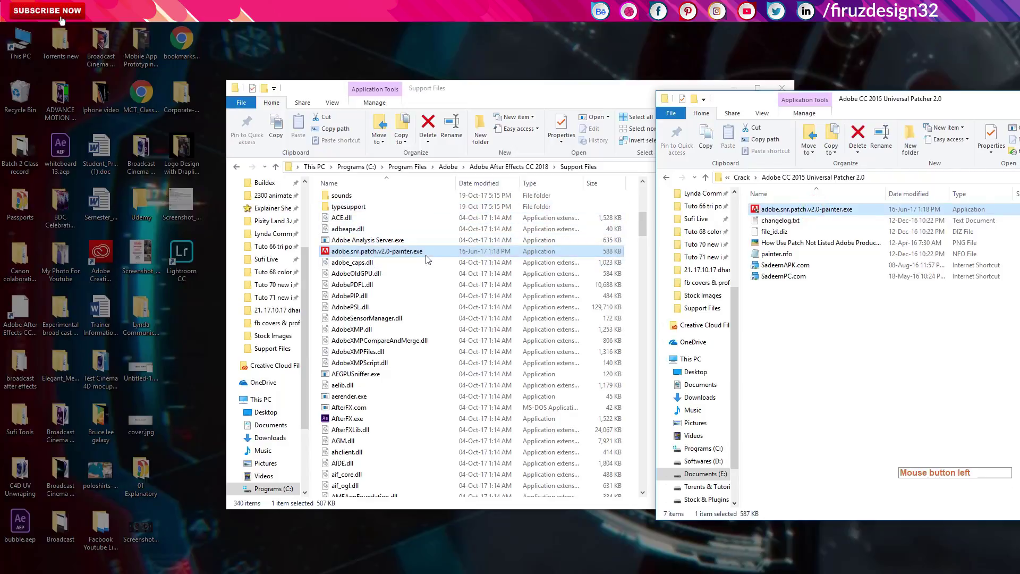
left_click(421, 256)
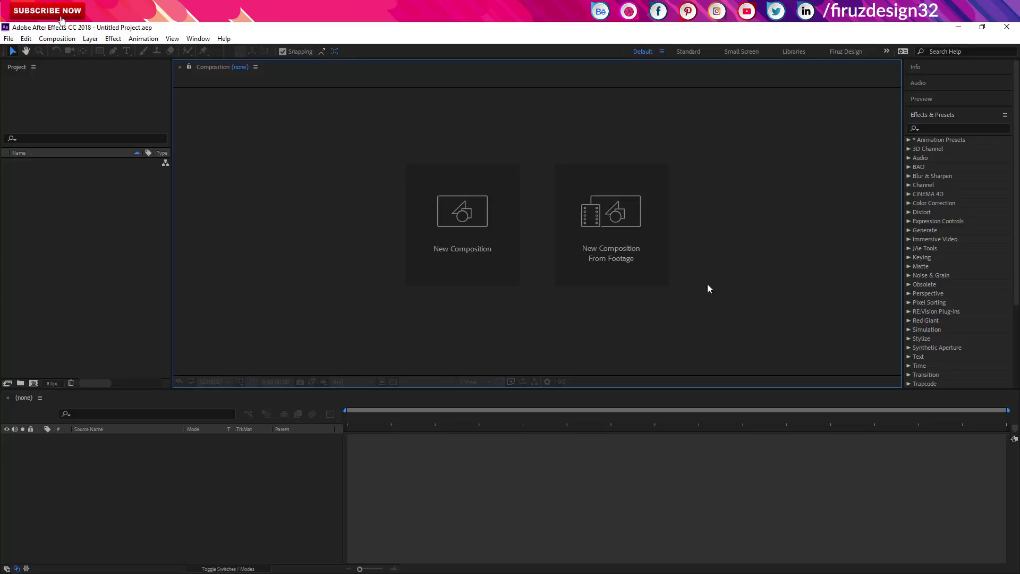
Import Main Tutorial.mp4 into a Main Tutorial composition and confirm its 1920x1080, 30 fps settings
left_click(653, 237)
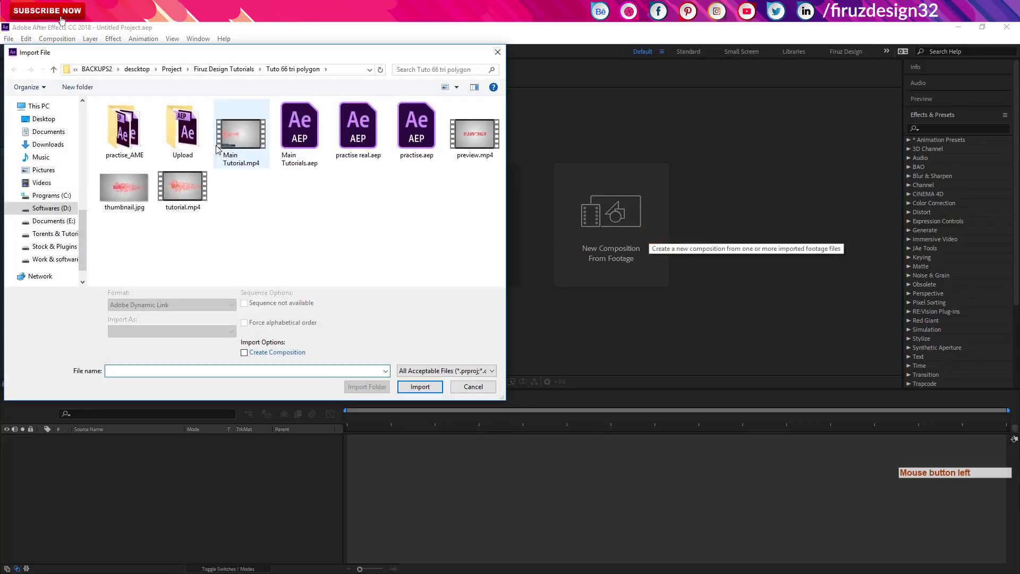
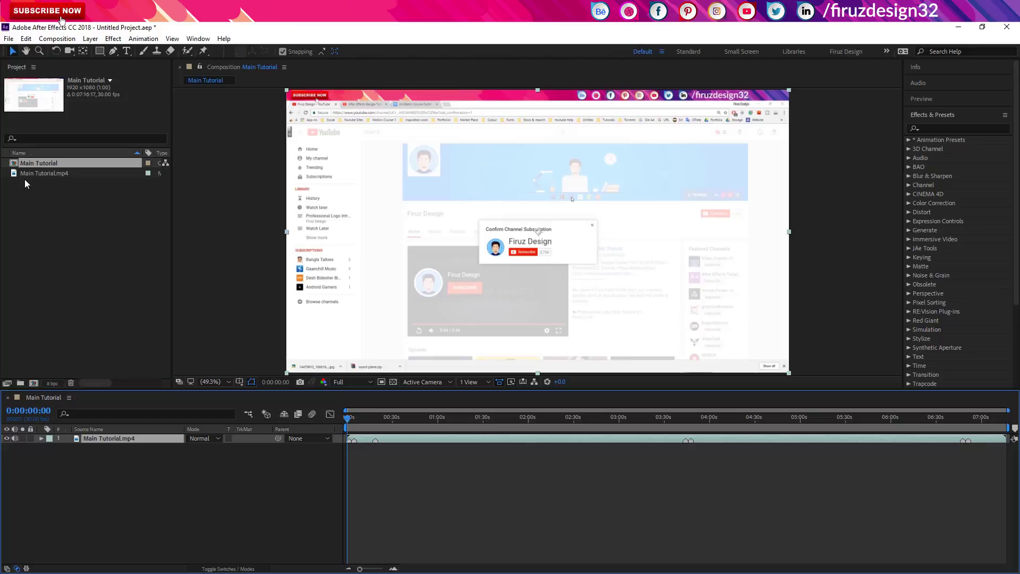
key("ctrl+k")
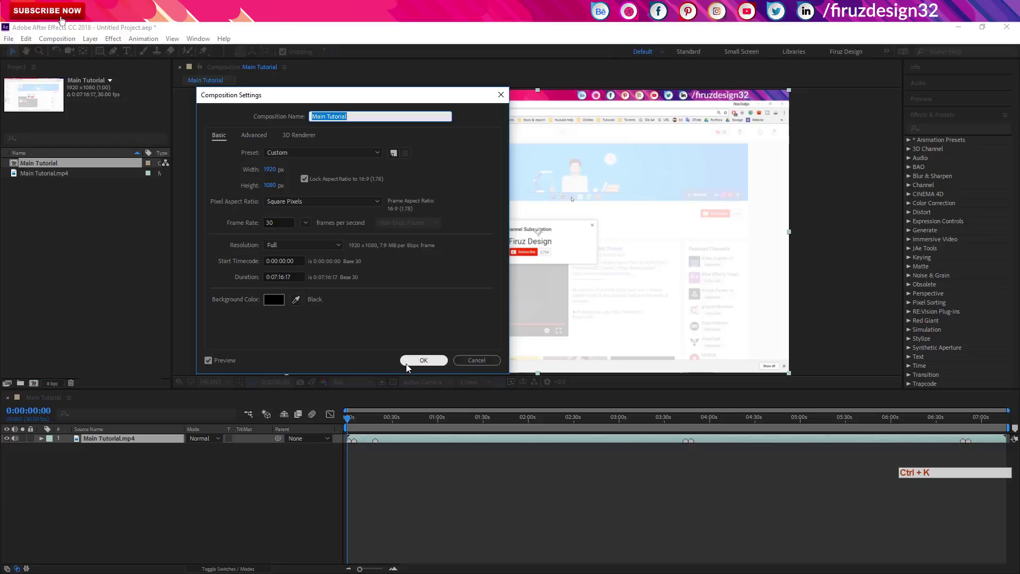
left_click(410, 368)
left_click(467, 434)
left_click(493, 429)
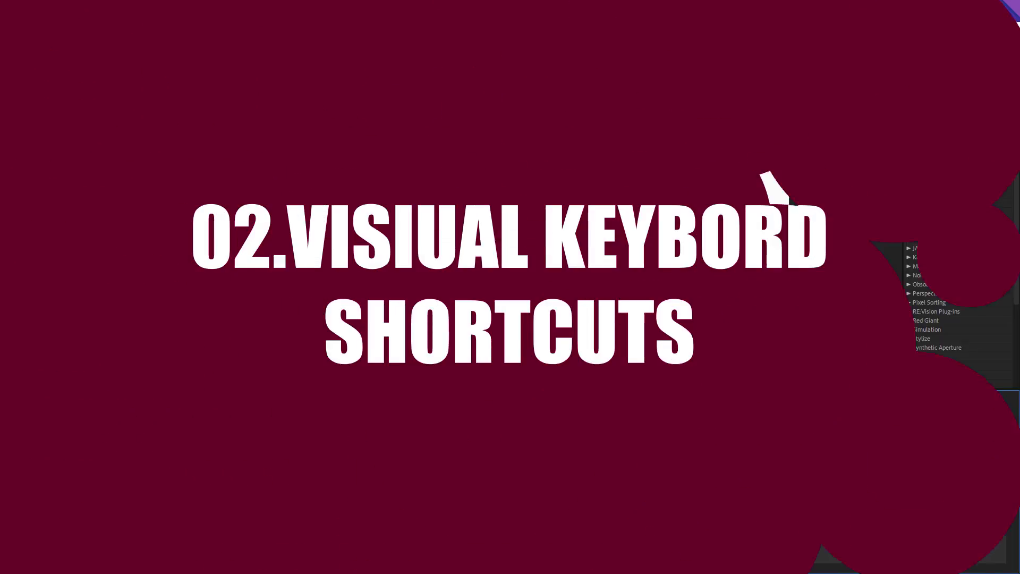
left_click(25, 46)
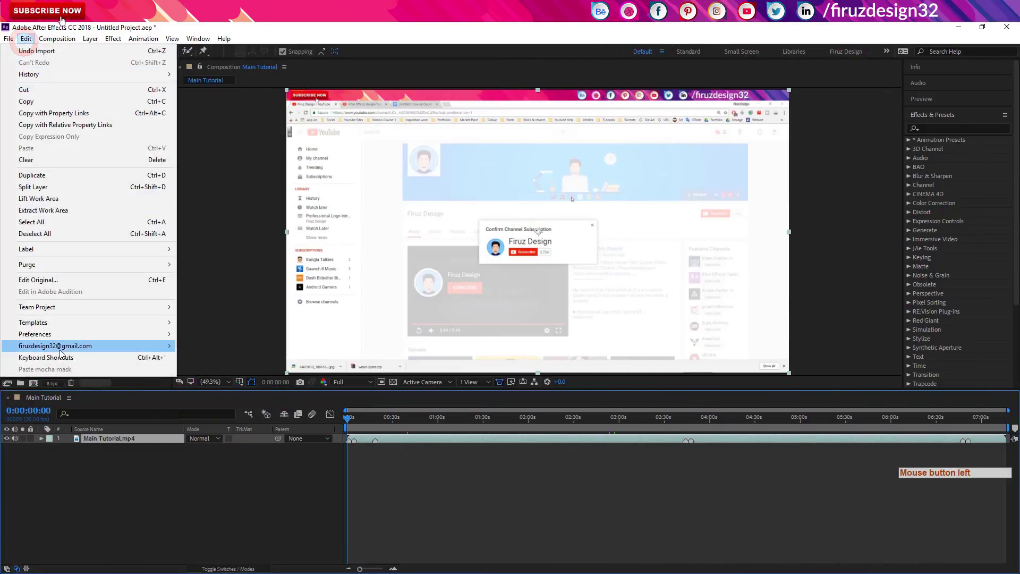
left_click(65, 361)
left_click(762, 93)
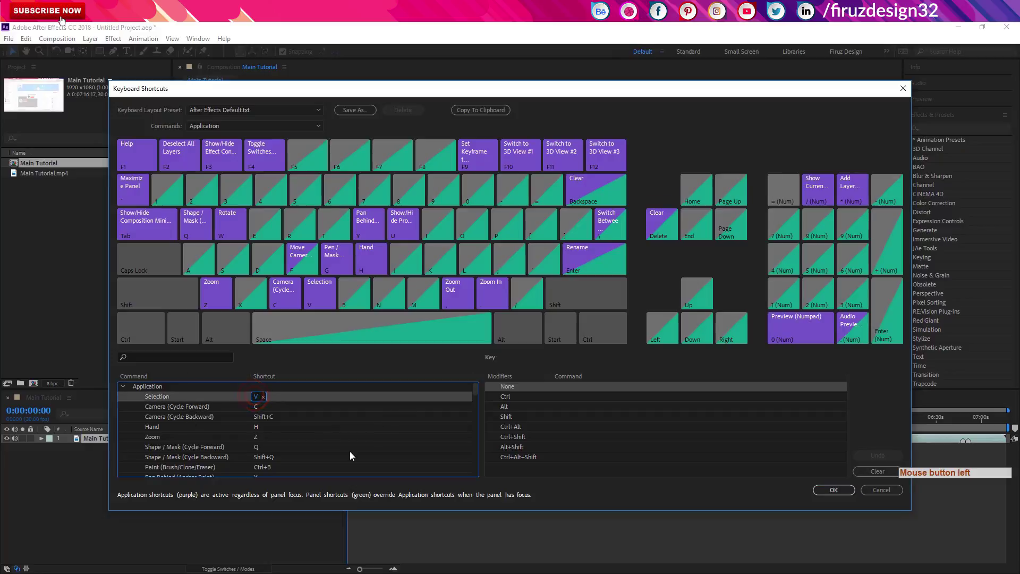
key("y")
left_click(356, 456)
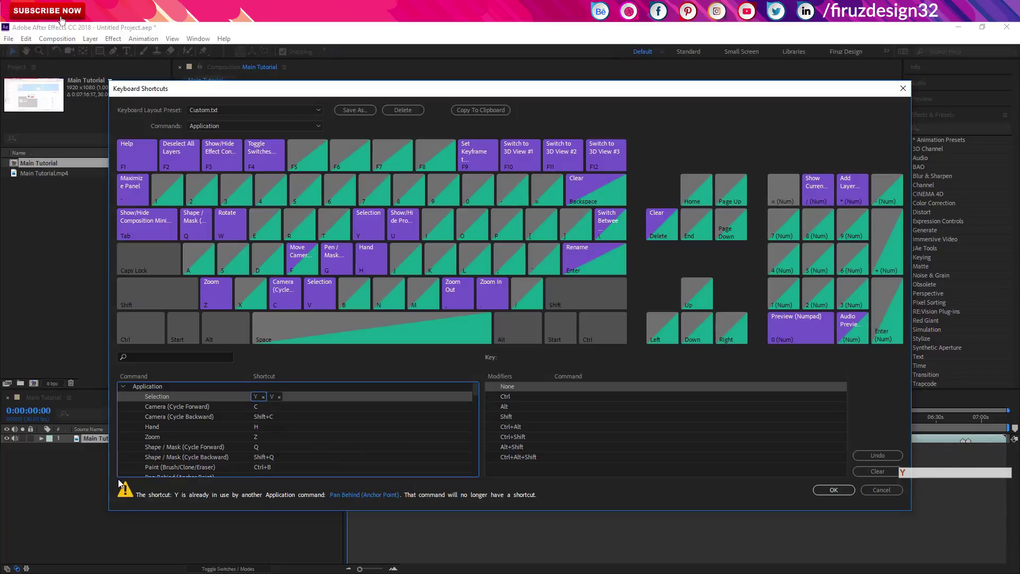
left_click(268, 400)
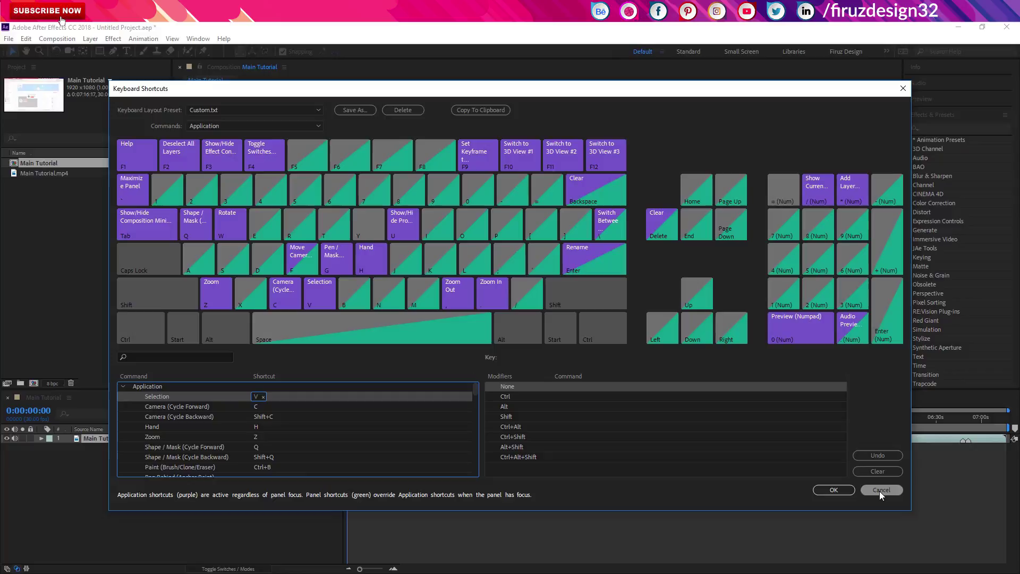
left_click(883, 496)
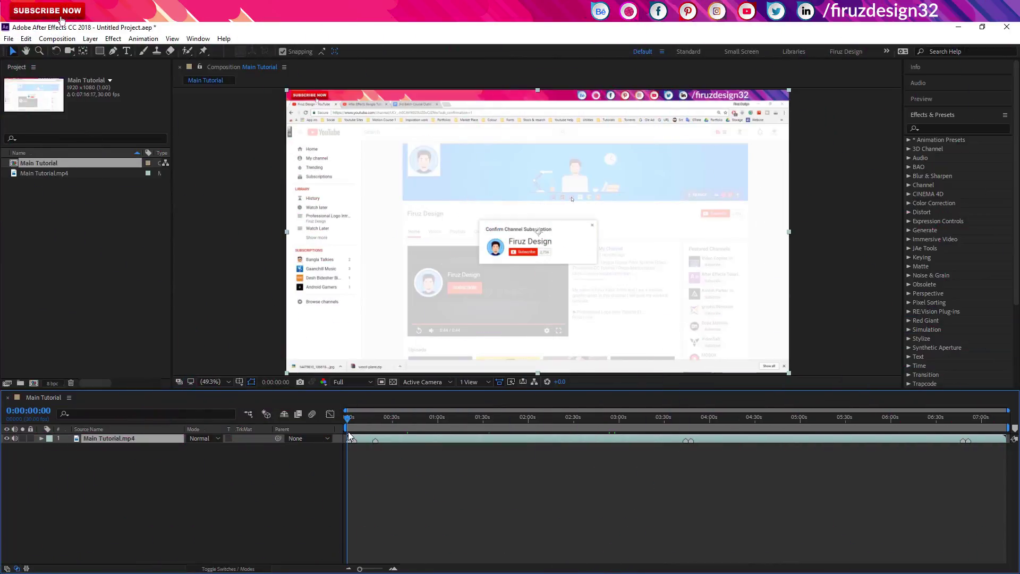
Create a 'dasdaff' placeholder text layer above the clip and bring up the Character panel font list
left_click(350, 436)
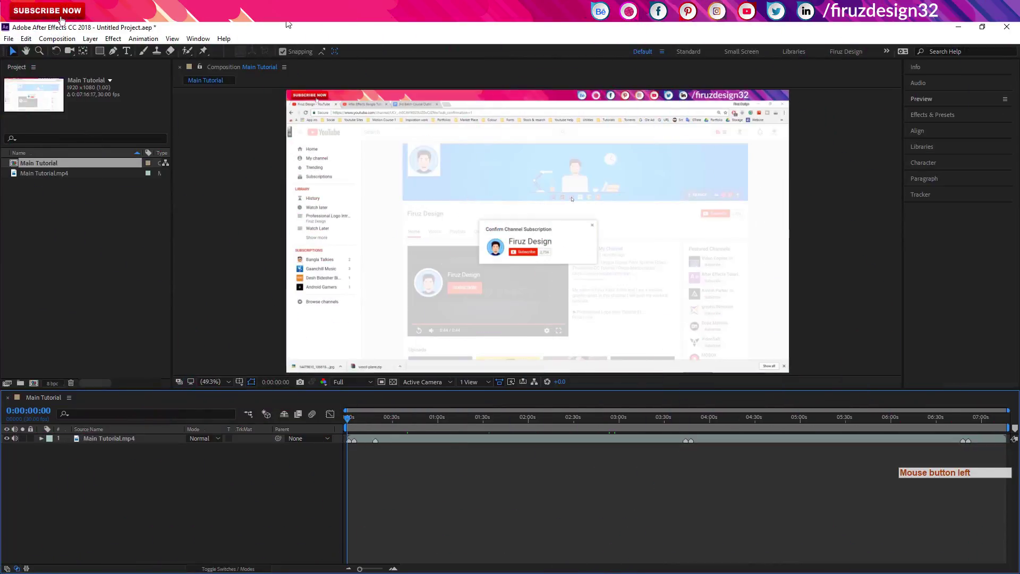
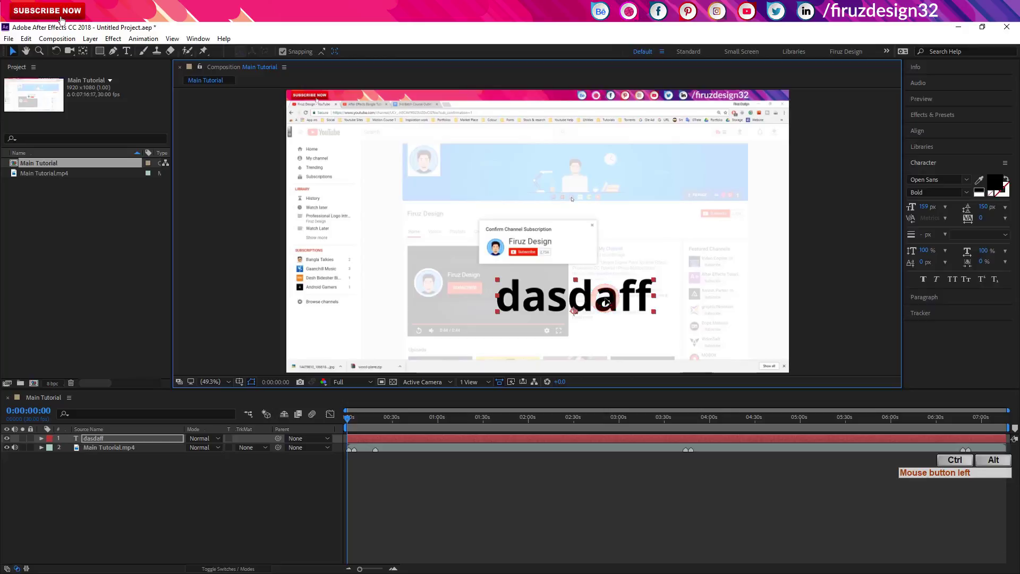
key("ctrl+alt+Home")
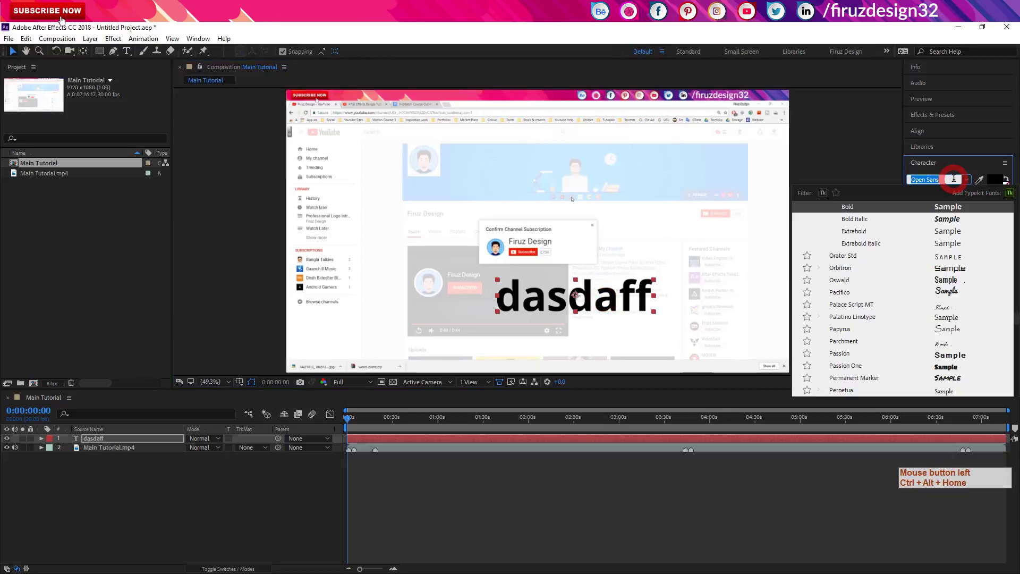
left_click(839, 225)
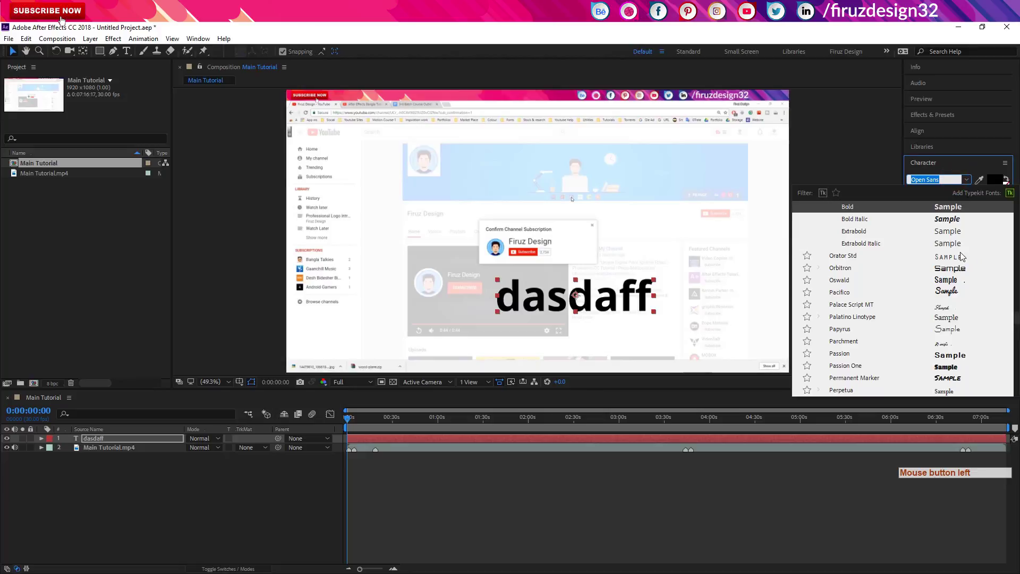
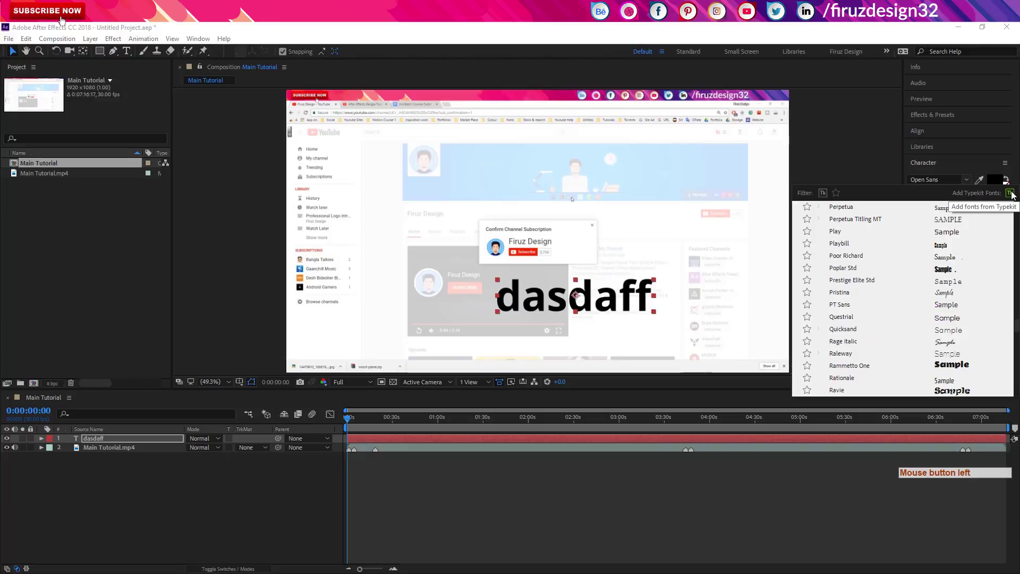
Launch the Typekit site from the Character panel to add the Akrobat font
left_click(1012, 194)
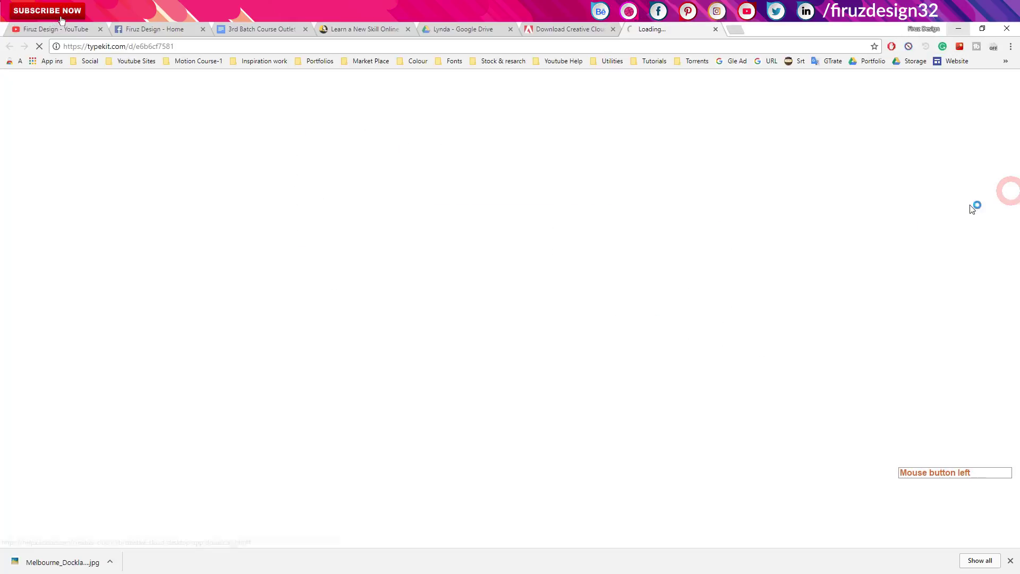
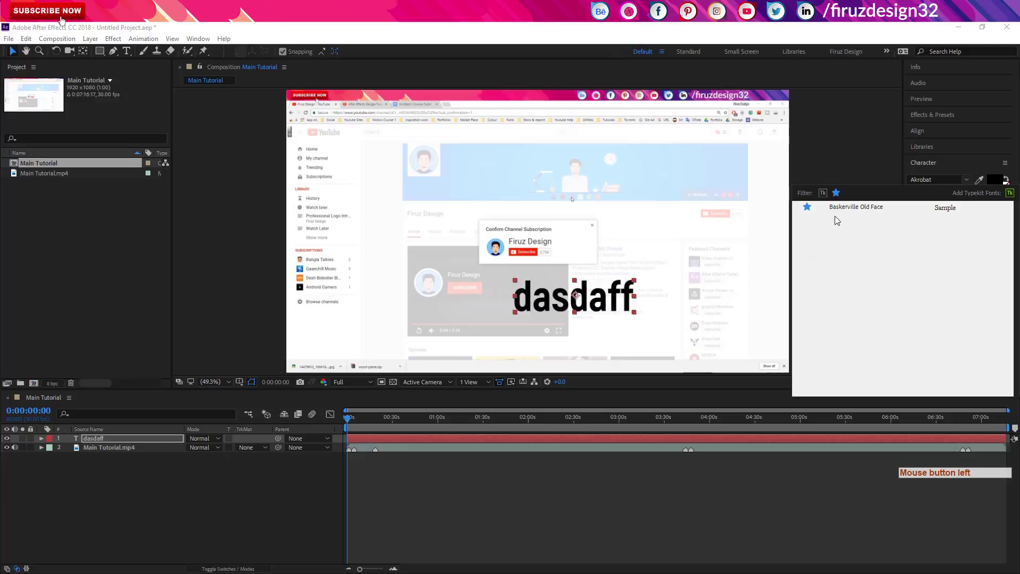
Toggle the Typekit font filter, browse the full font list, close it and keep dasdaff in Akrobat ExtraBold
left_click(824, 197)
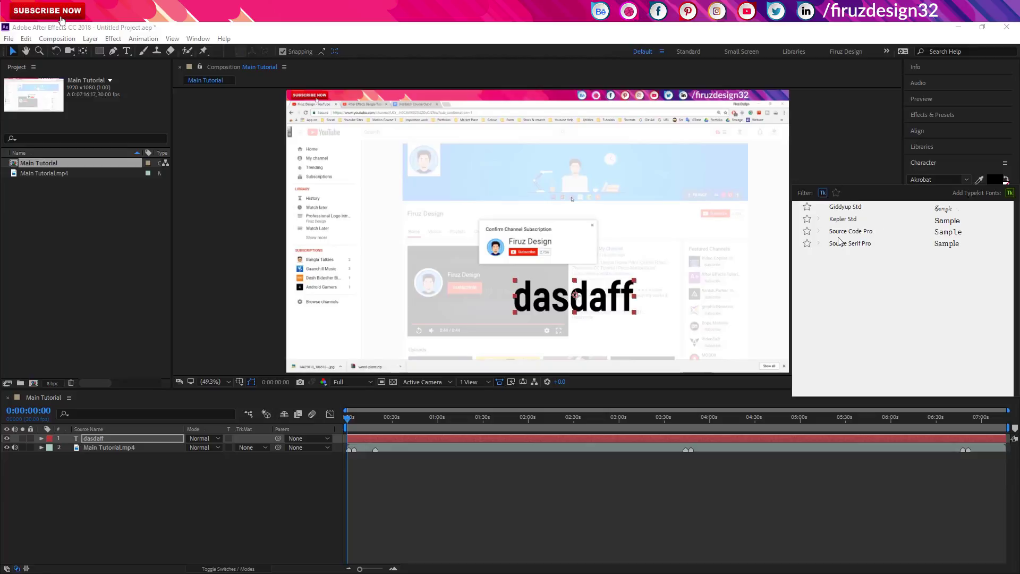
left_click(829, 196)
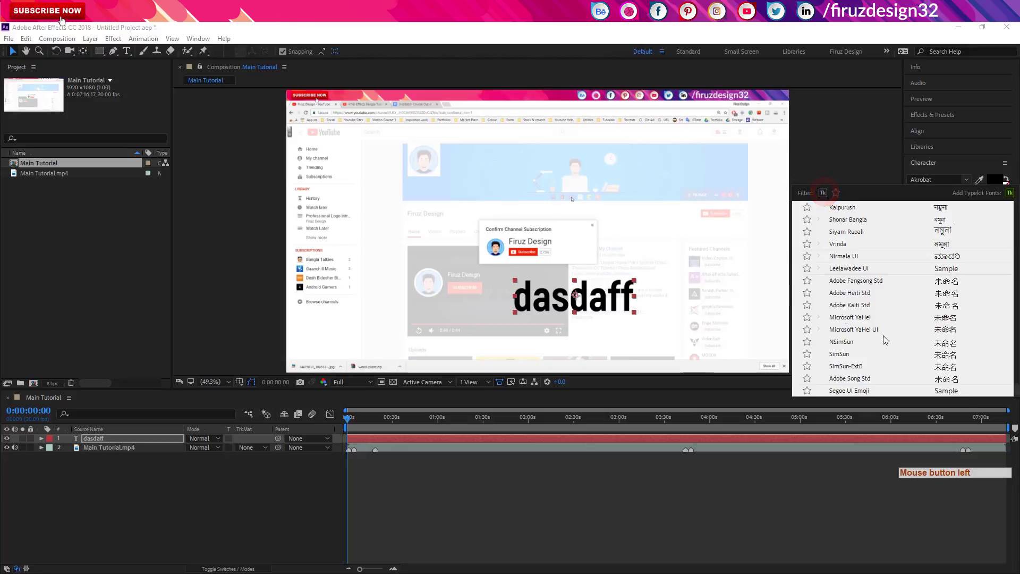
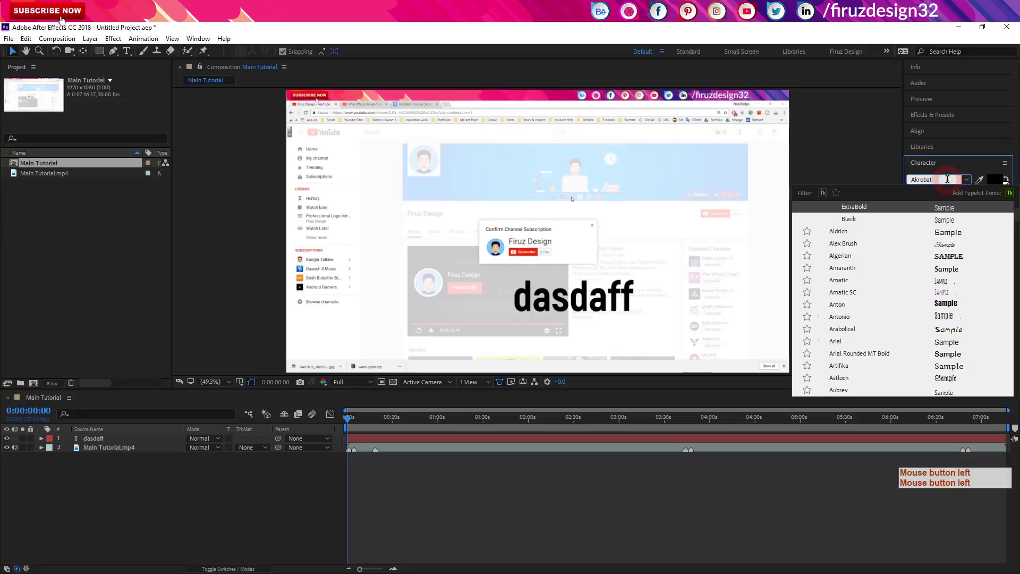
left_click(833, 25)
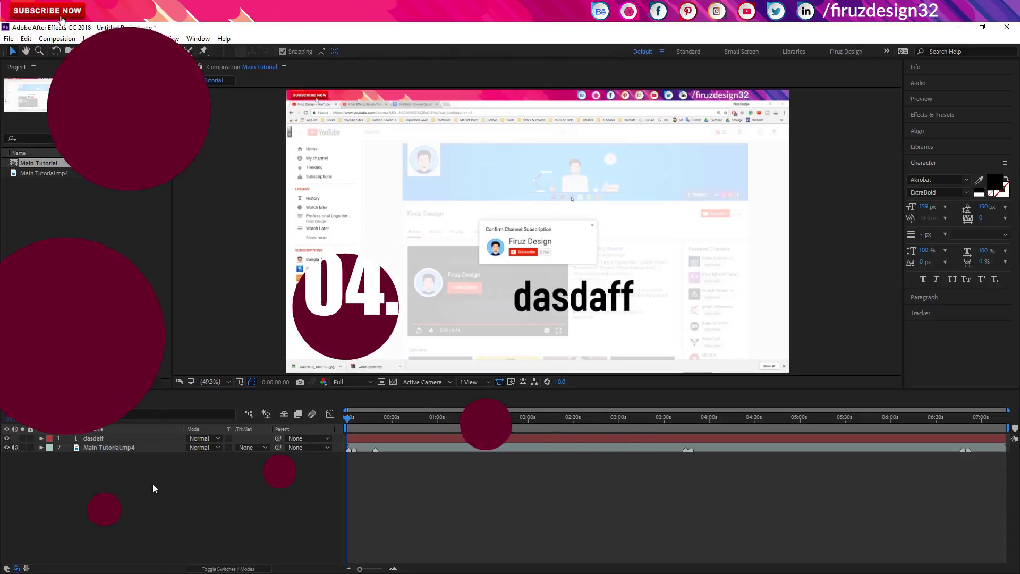
left_click(110, 463)
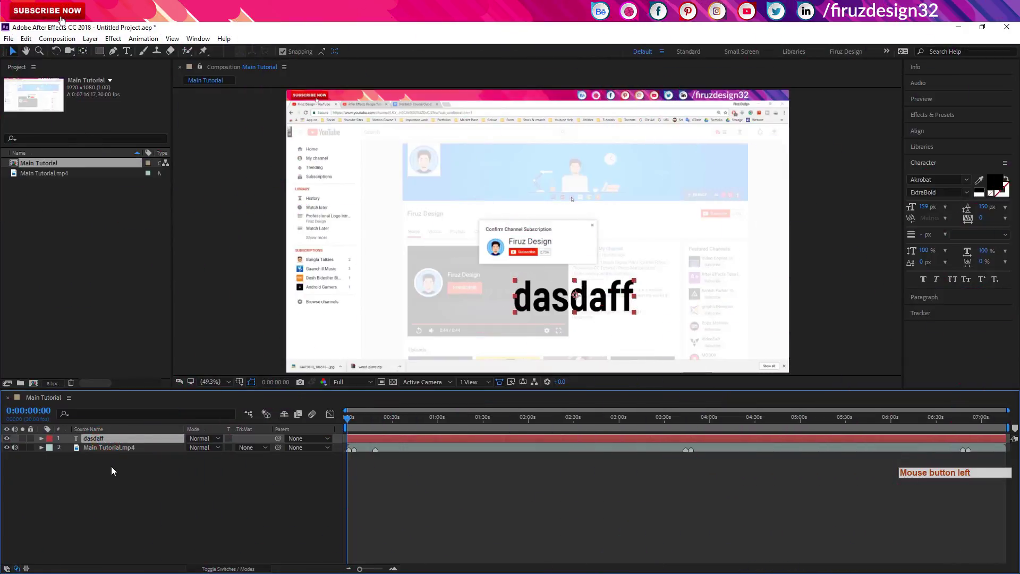
Add a Black Solid 1 layer, reveal the switch columns and mark the dasdaff text layer as shy
key("Return")
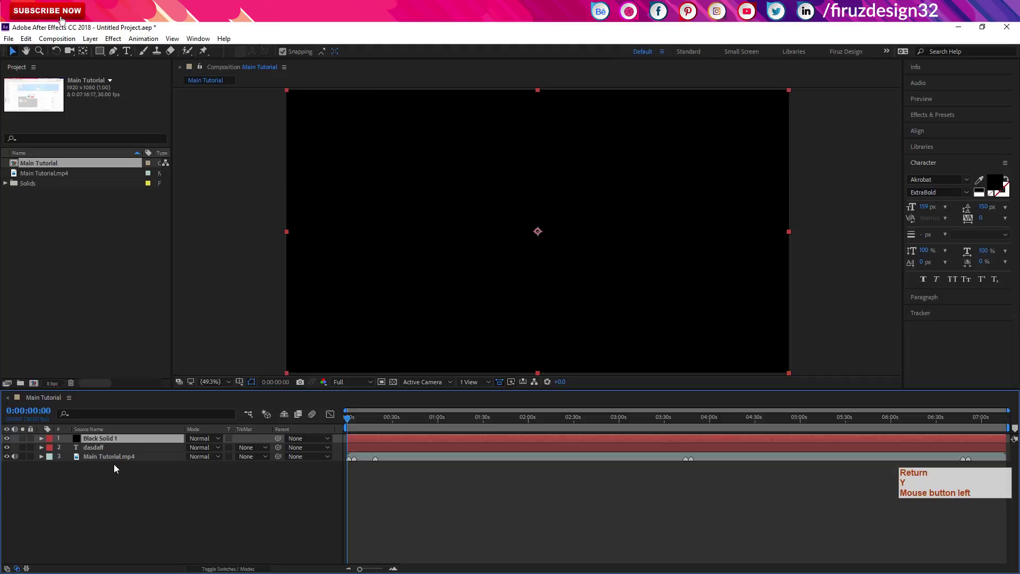
left_click(132, 452)
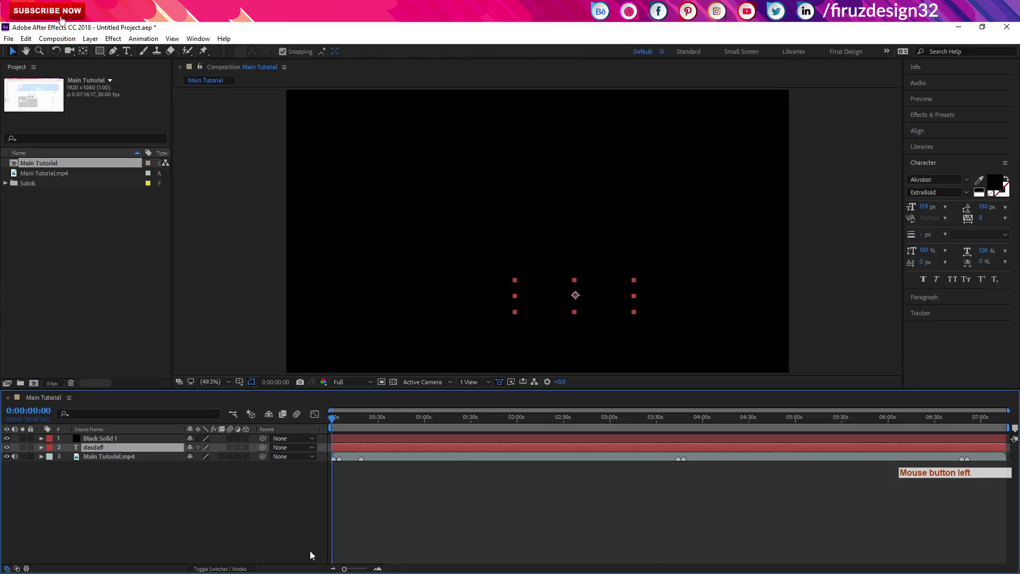
left_click(189, 451)
left_click(272, 420)
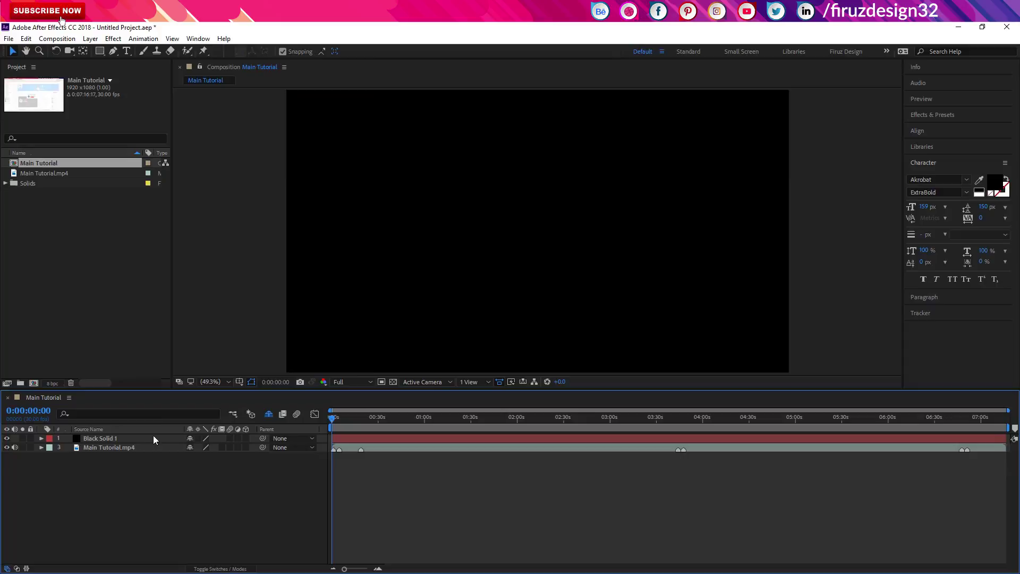
Create Black Solid 2 above Black Solid 1 with Ctrl+Y and select it
left_click(157, 440)
key("ctrl+y")
left_click(163, 473)
key("Return")
key("Return")
key("ctrl+y")
left_click(161, 447)
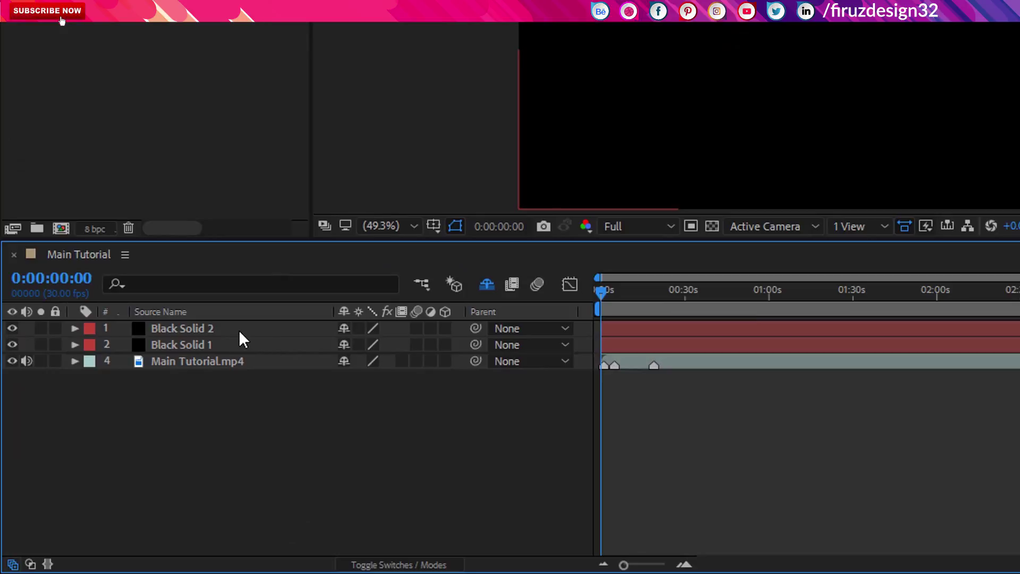
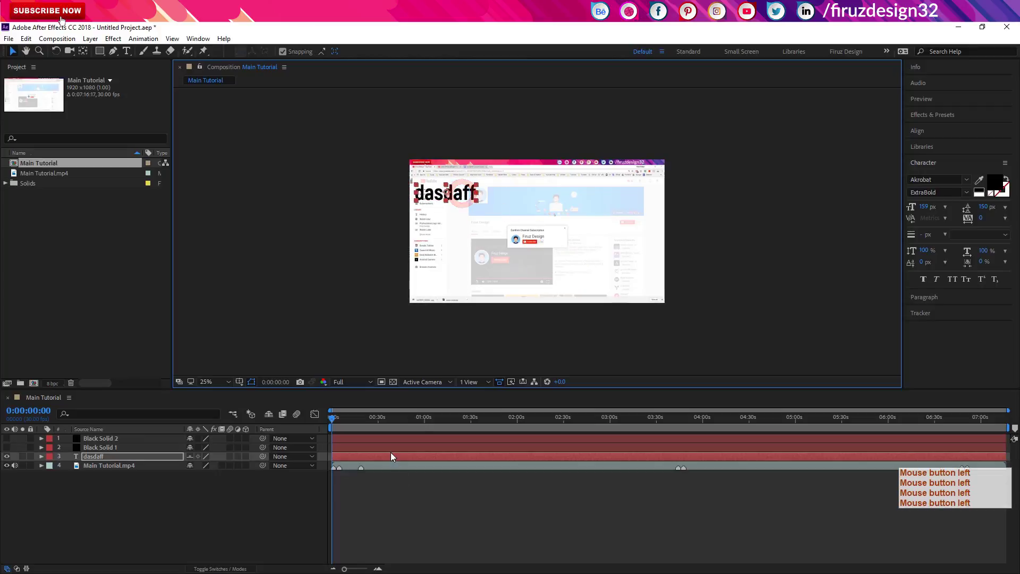
Select the dasdaff text layer and set Position keyframes around 48 seconds
left_click(394, 456)
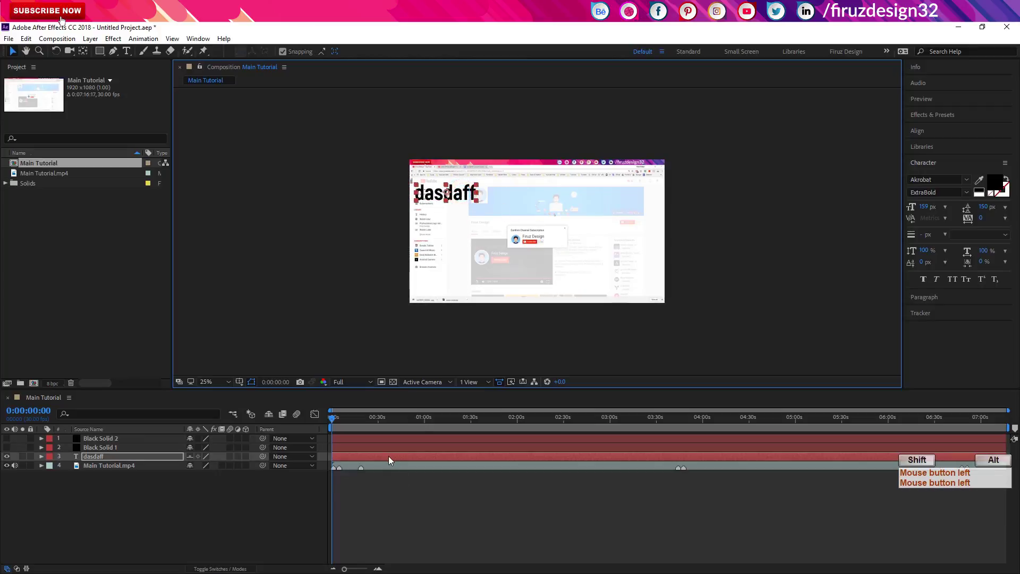
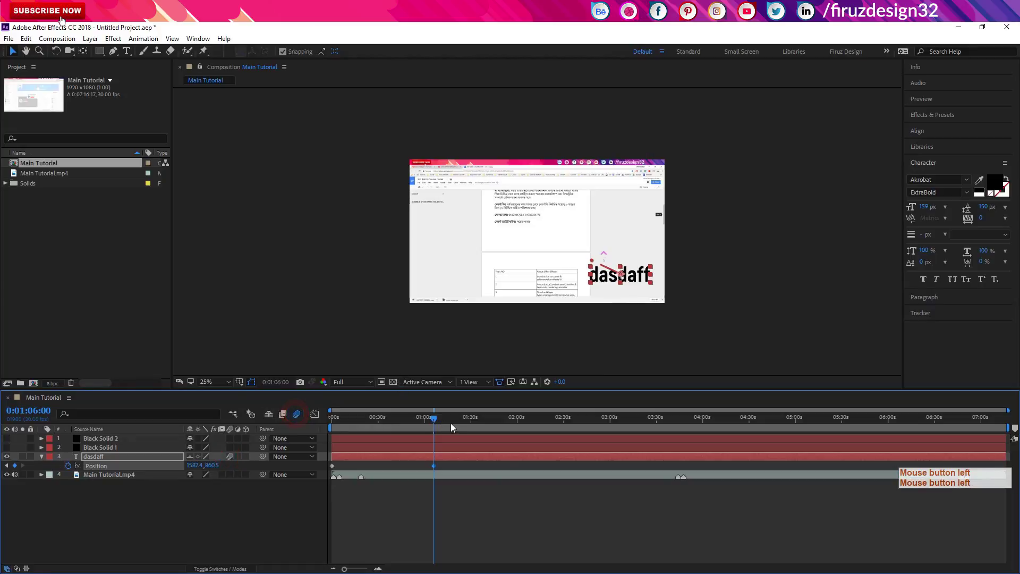
left_click(431, 418)
left_click(421, 420)
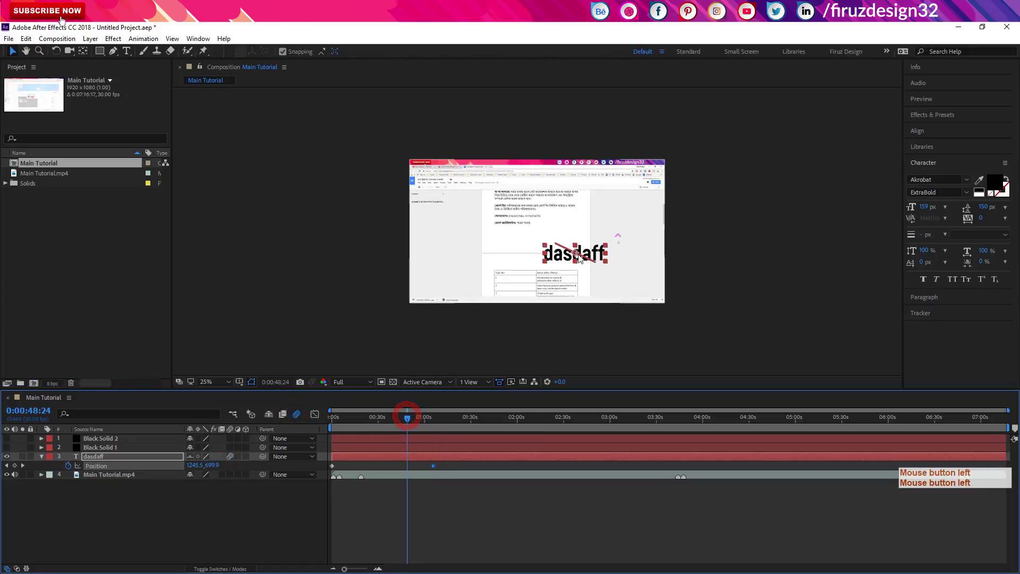
left_click(403, 424)
Move the later Position keyframe near the start so the text travels diagonally across the frame
left_click(392, 469)
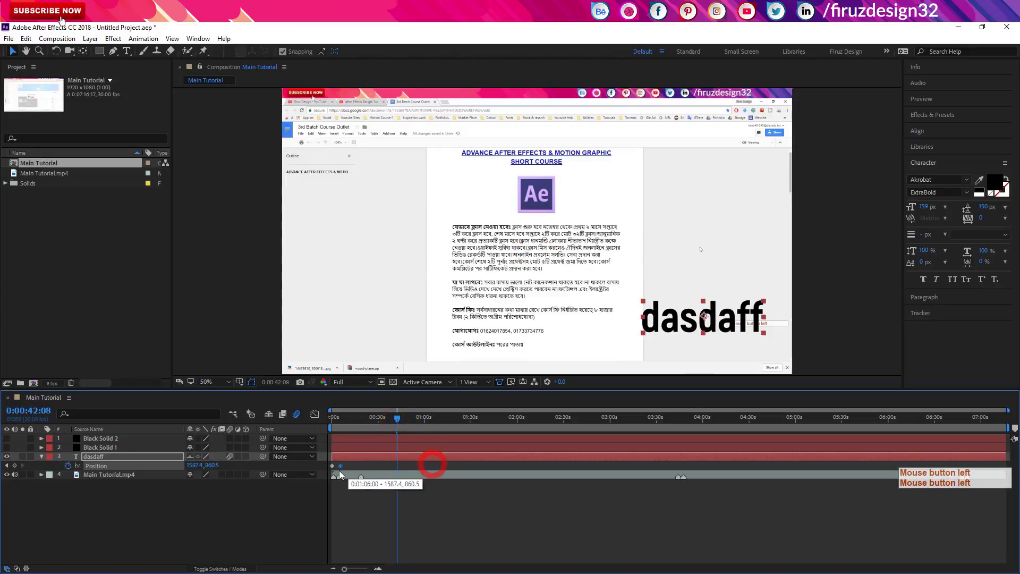
left_click(339, 421)
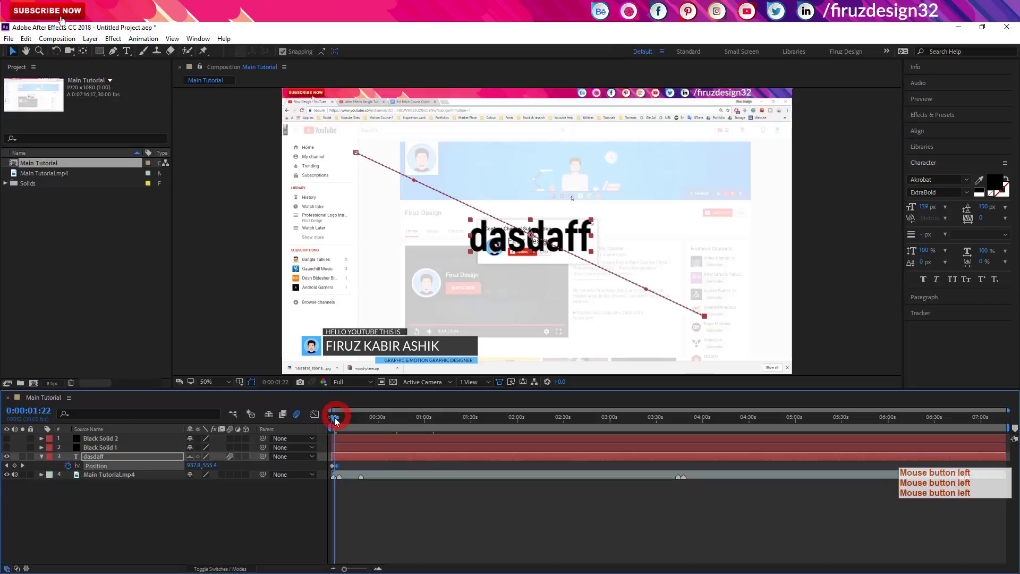
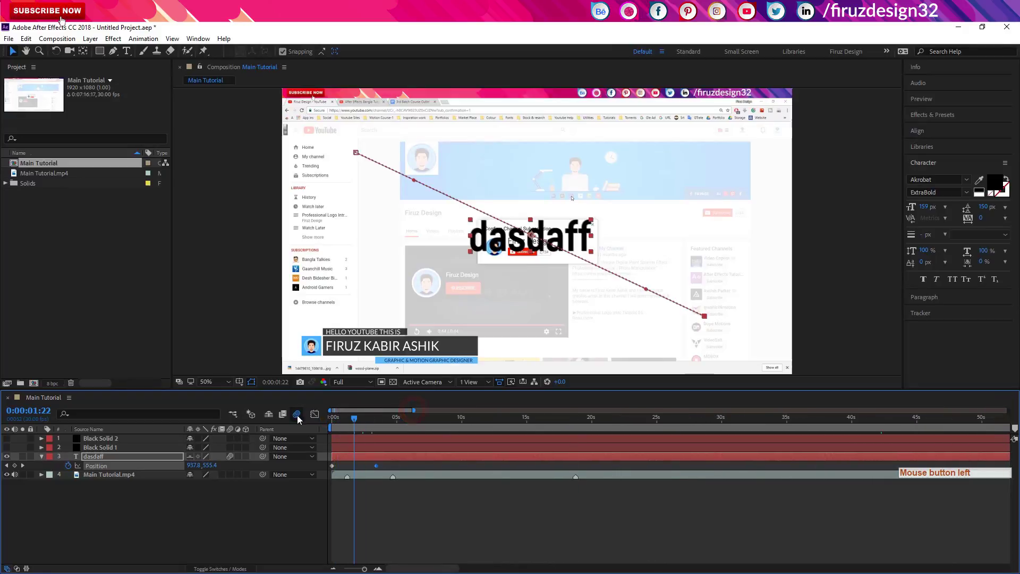
left_click(302, 420)
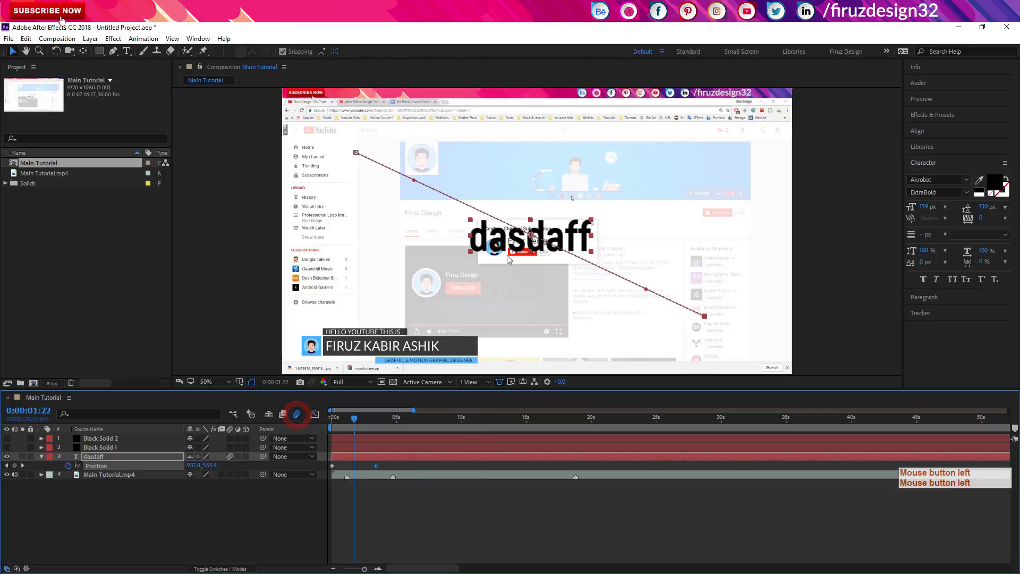
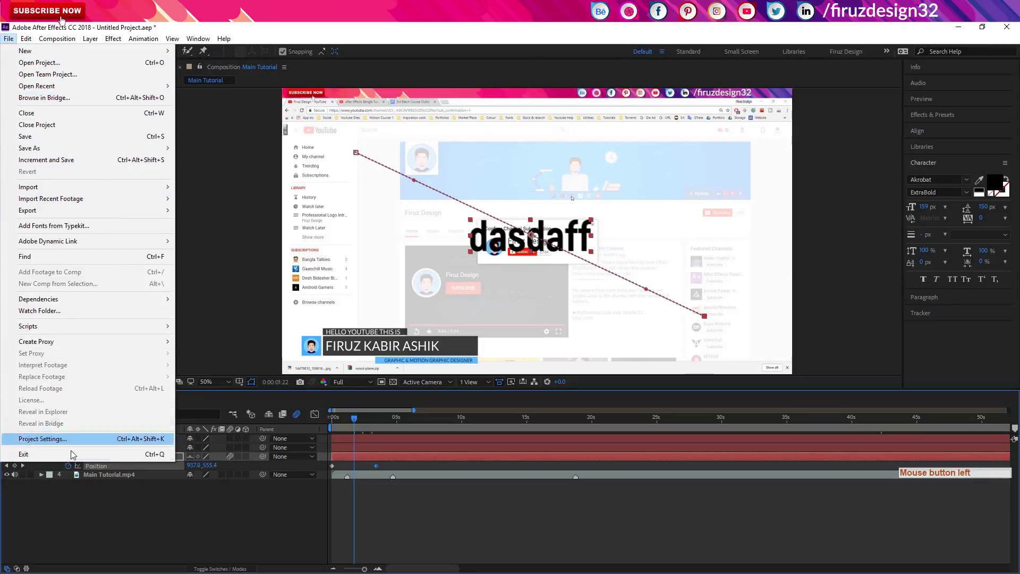
left_click(77, 449)
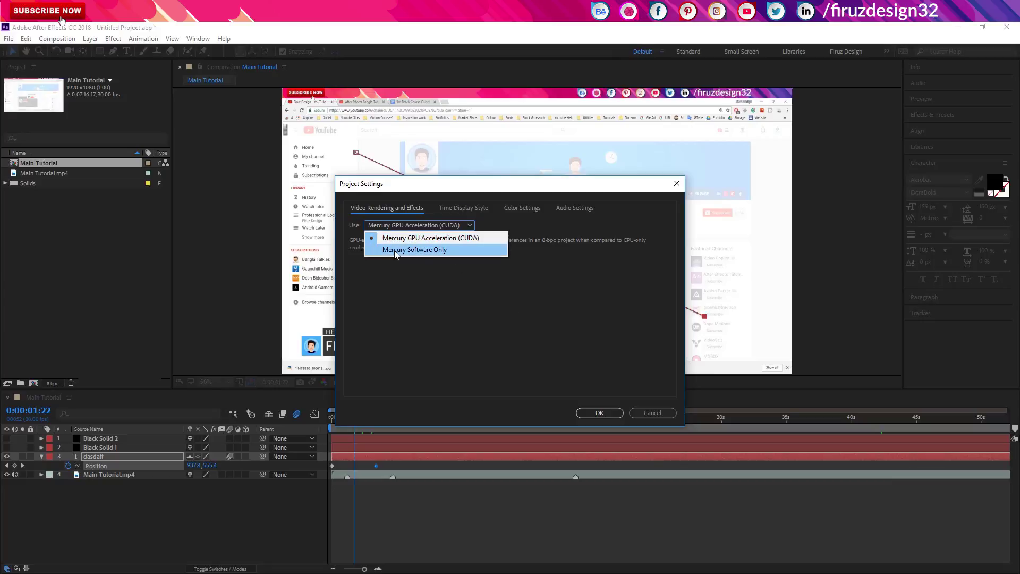
left_click(457, 307)
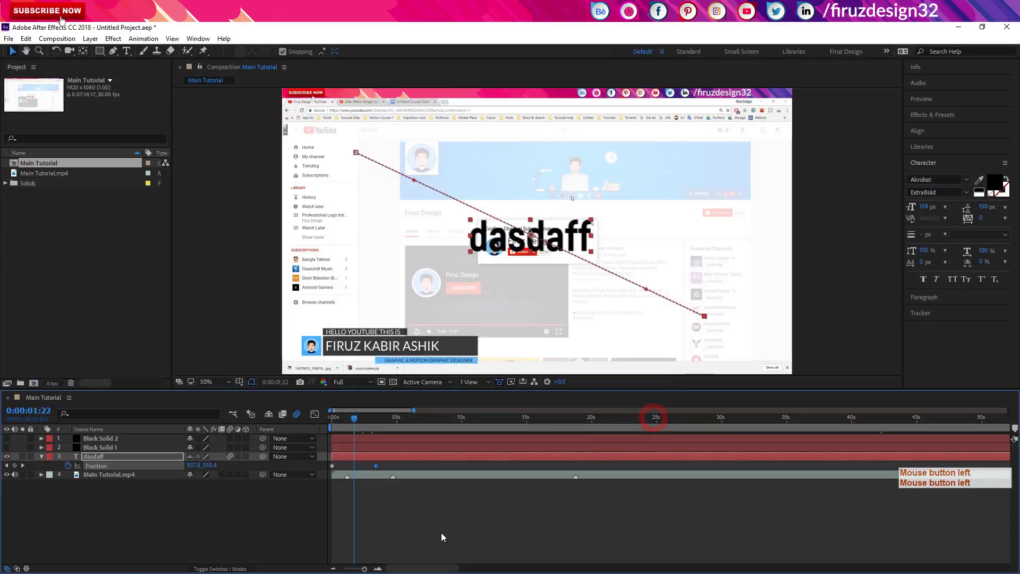
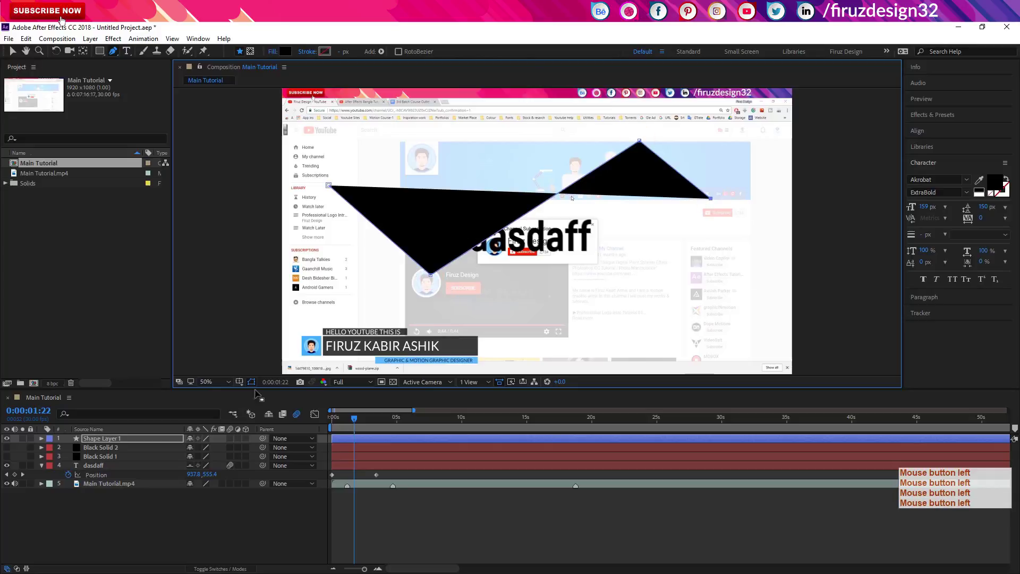
Remove the zigzag's fill, give it a blue 24 px stroke, and reveal Contents > Shape 1 > Path 1
left_click(288, 55)
left_click(288, 55)
left_click(288, 54)
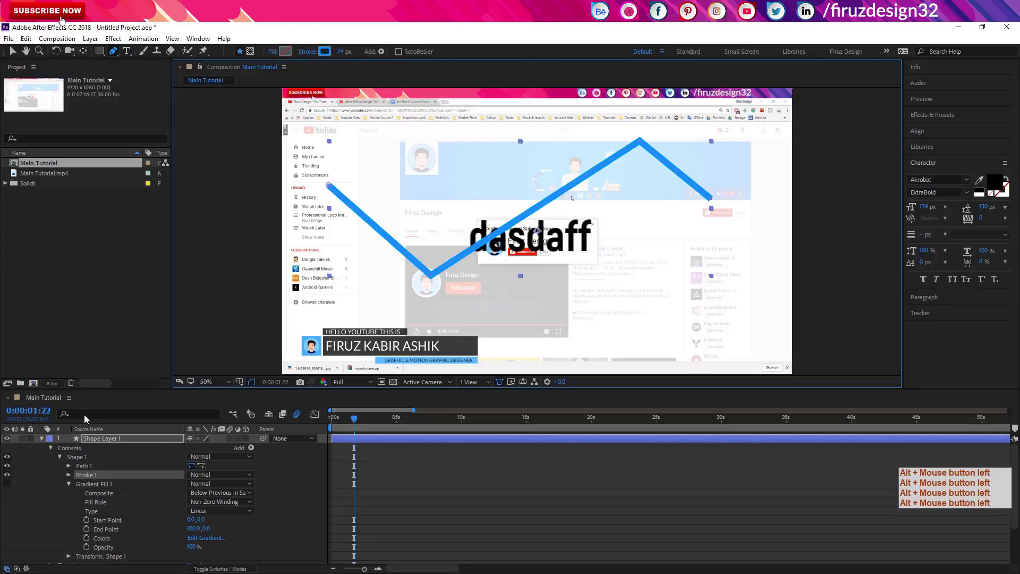
left_click(70, 479)
left_click(116, 477)
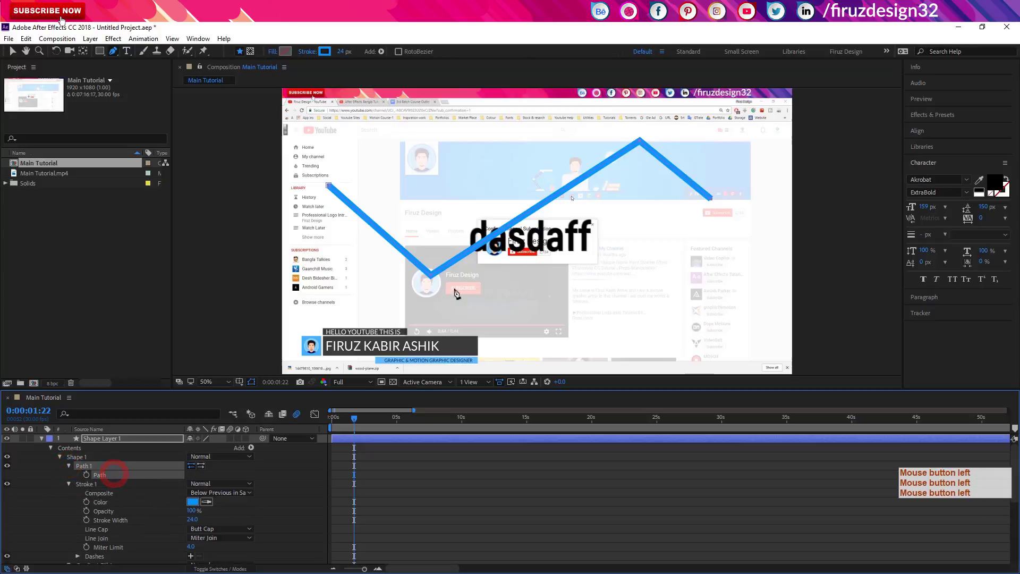
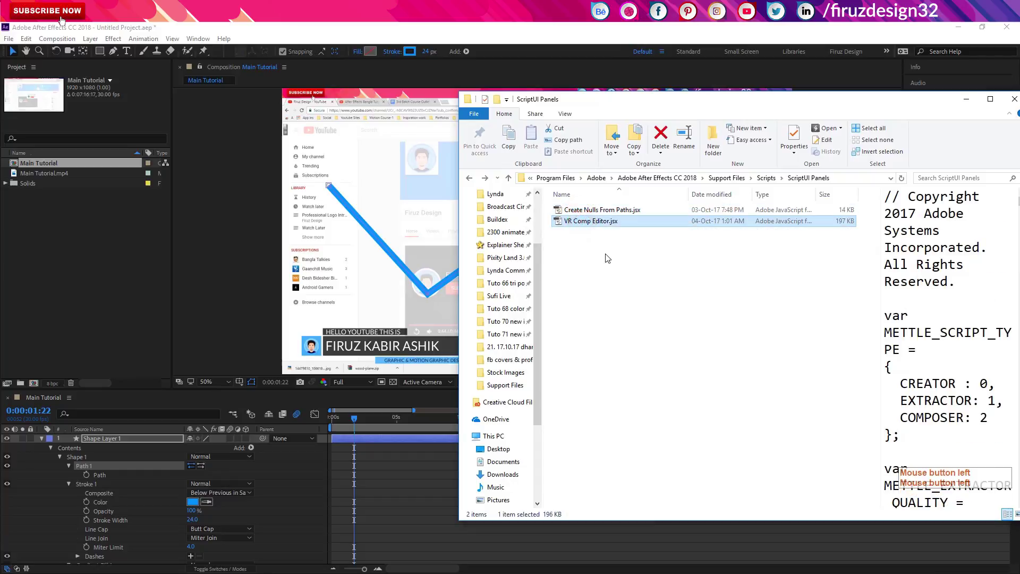
Select Create Nulls From Paths.jsx in the ScriptUI Panels folder
left_click(568, 214)
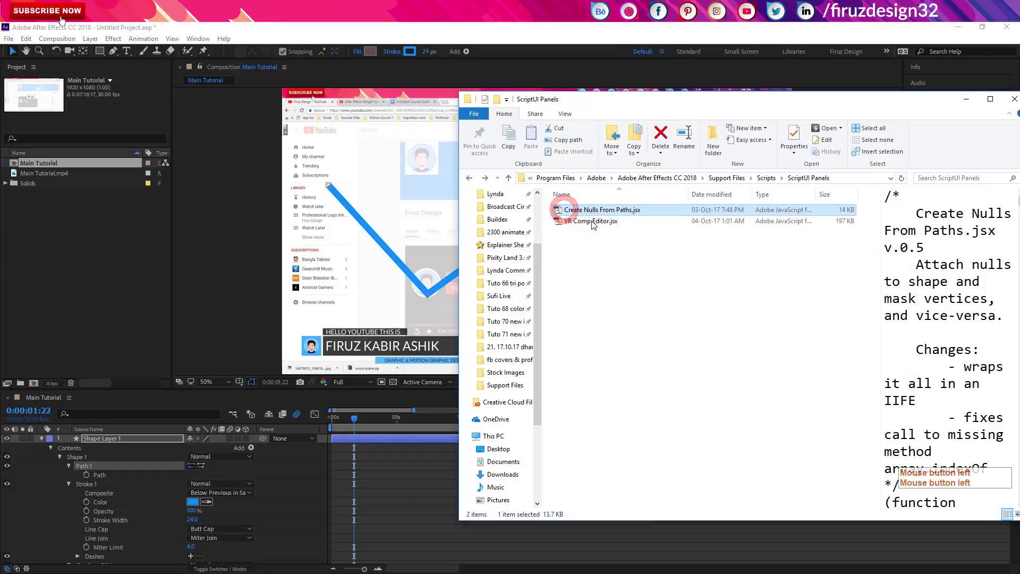
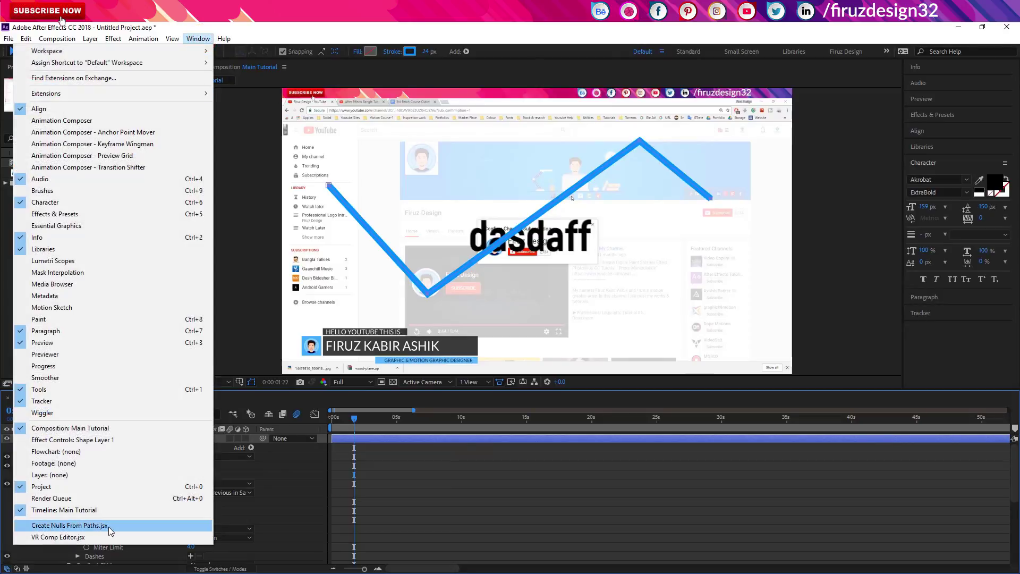
Open Create Nulls From Paths.jsx from the Window menu and dock its panel
left_click(113, 530)
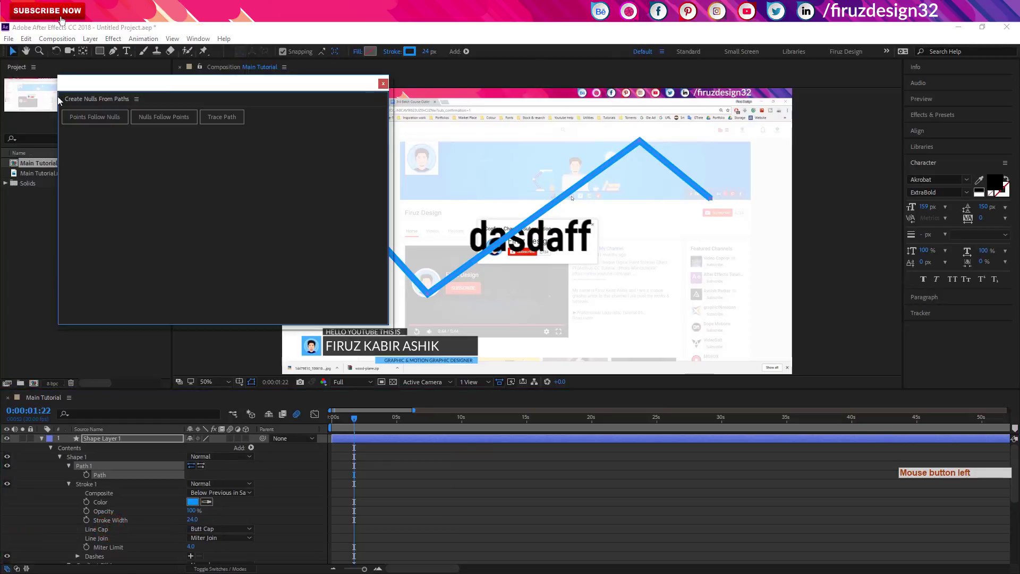
left_click(69, 166)
left_click(61, 102)
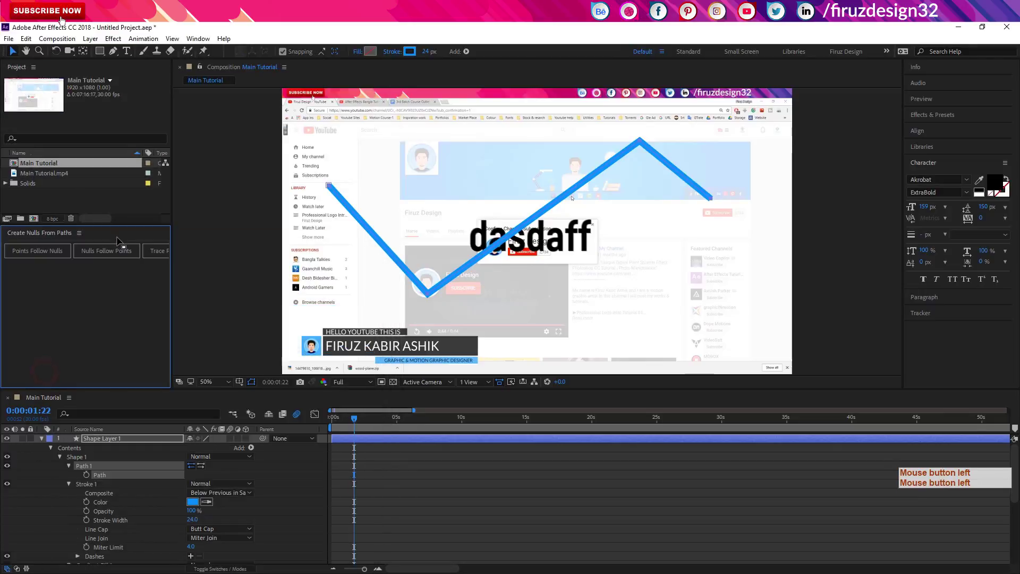
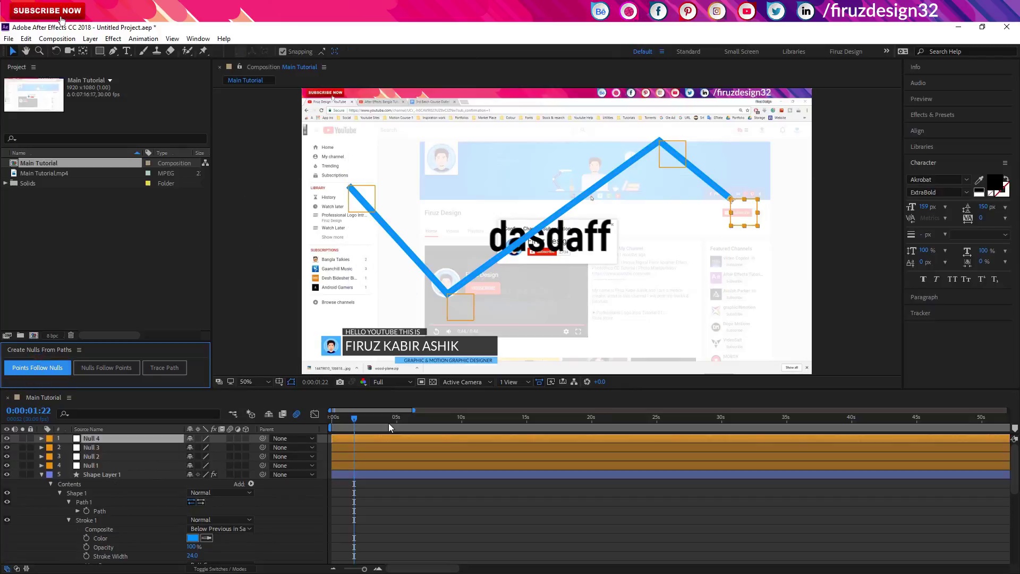
left_click(177, 441)
key("p")
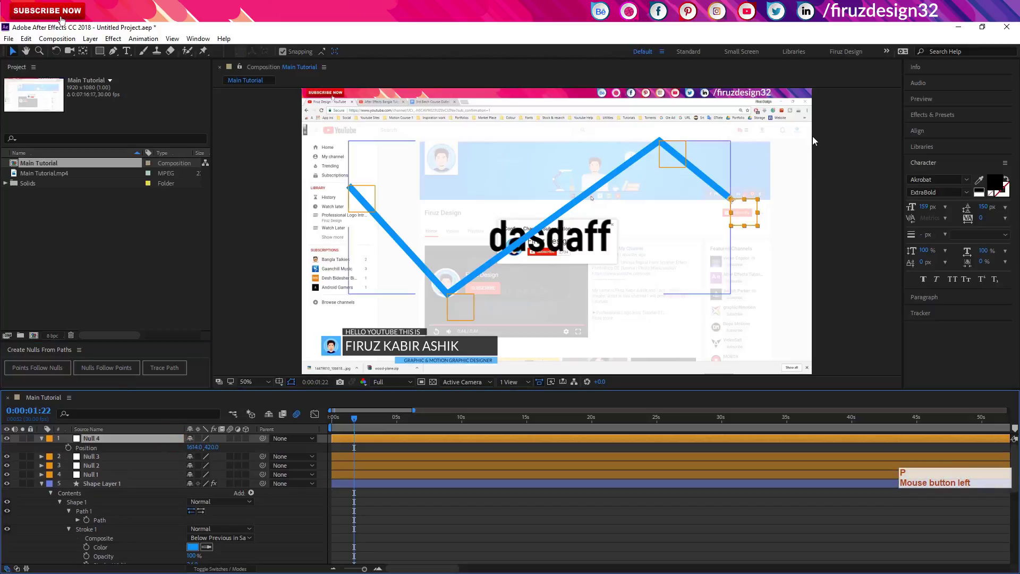
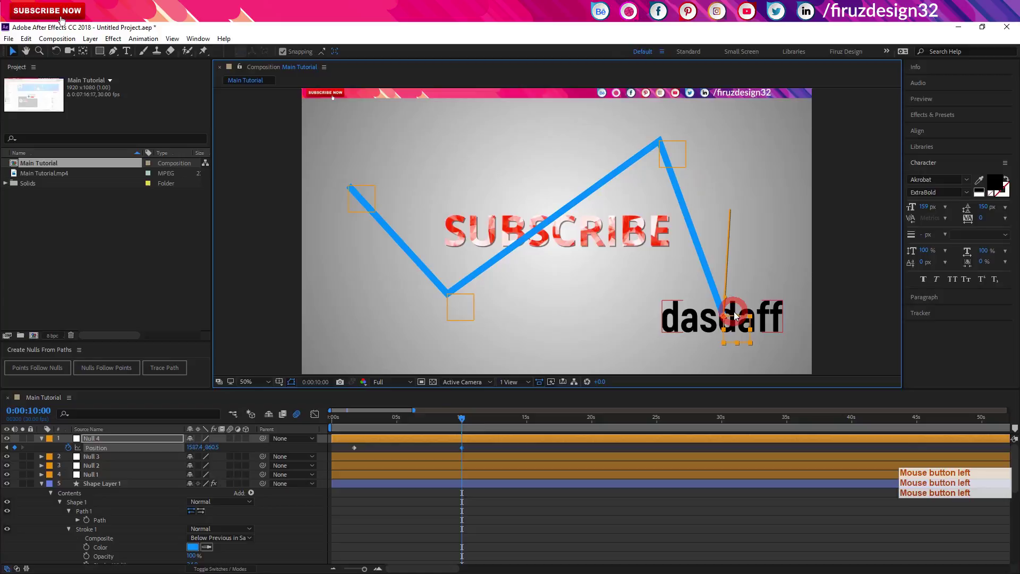
left_click(460, 424)
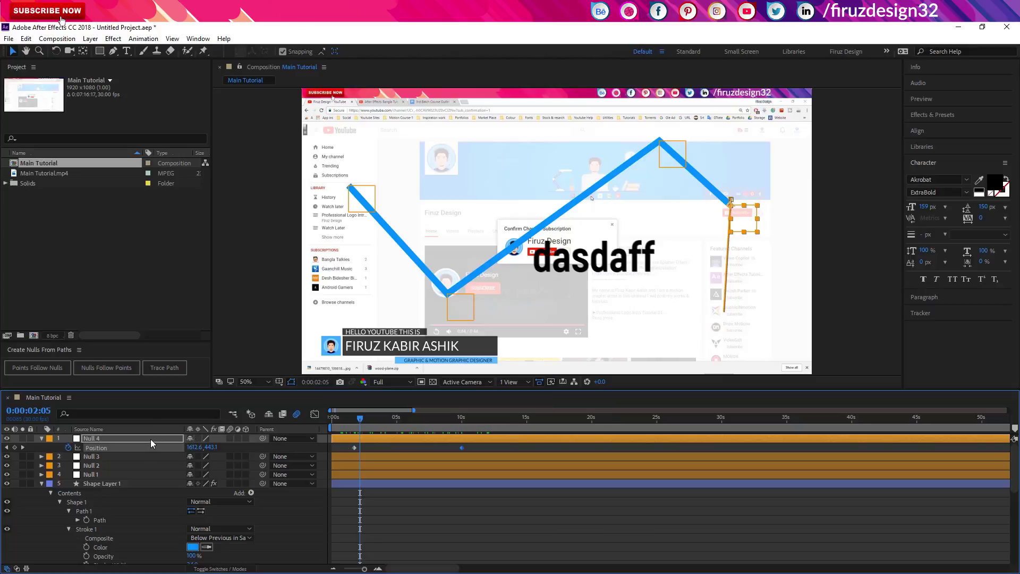
left_click(353, 426)
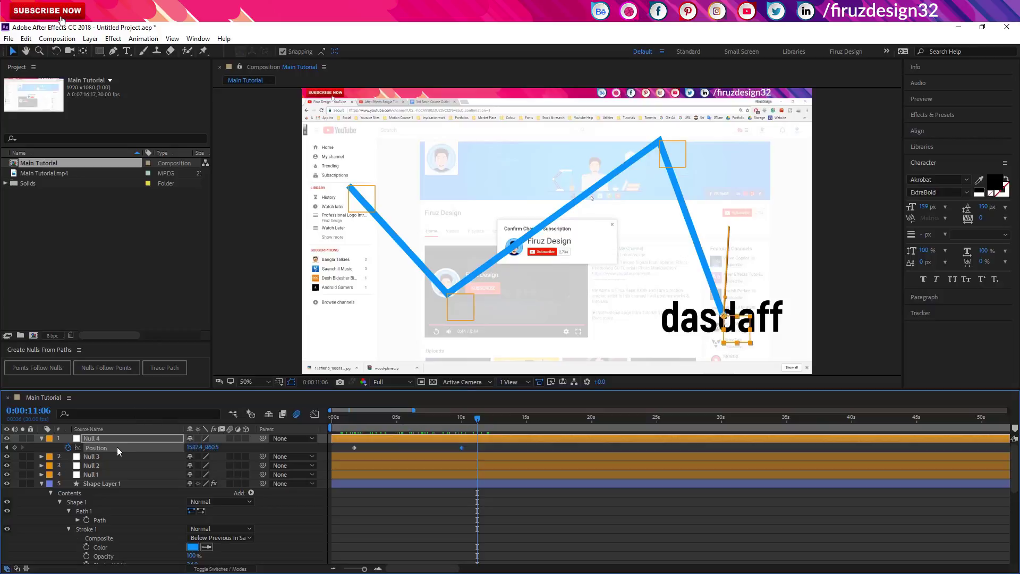
left_click(124, 450)
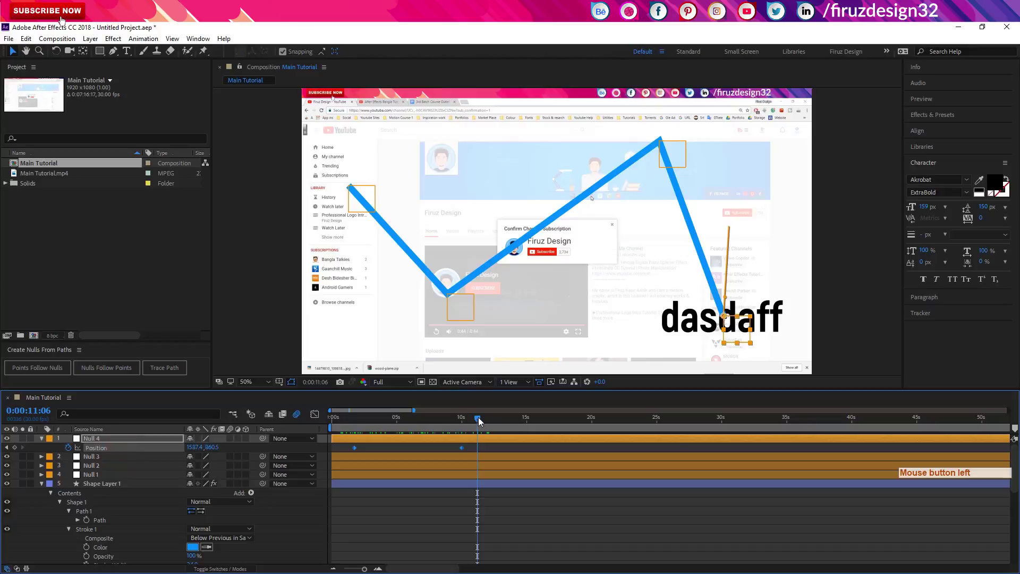
left_click(471, 425)
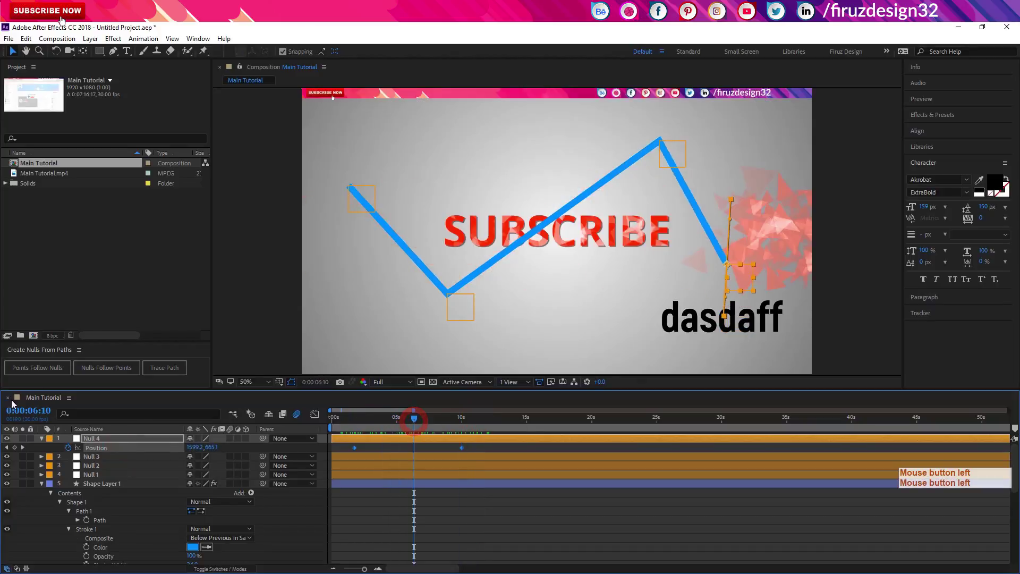
key("ctrl+z")
key("ctrl+z")
key("ctrl+z")
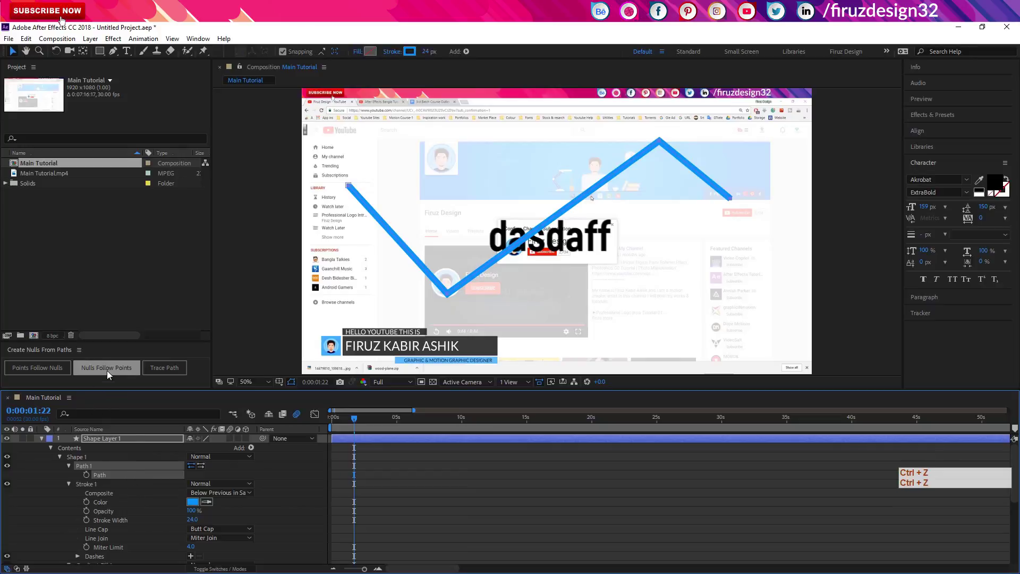
Test Nulls Follow Points, then switch to Comp 1 with the white zigzag and four dots
left_click(111, 375)
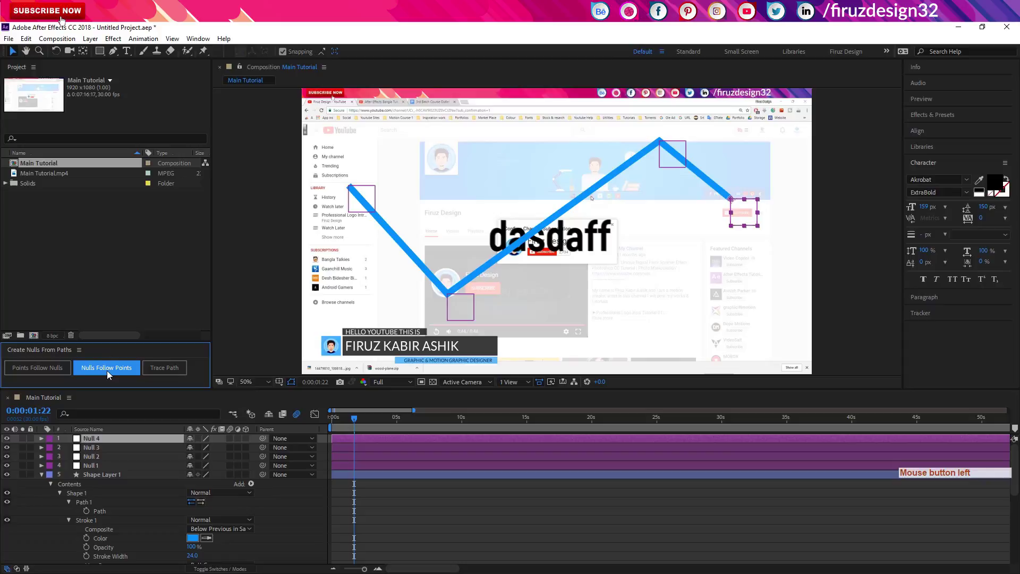
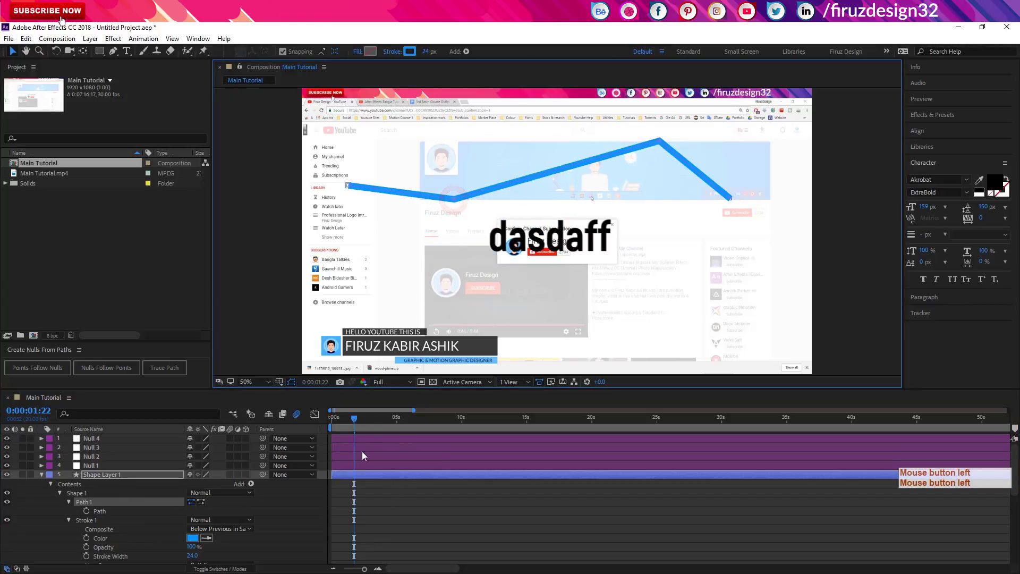
left_click(373, 469)
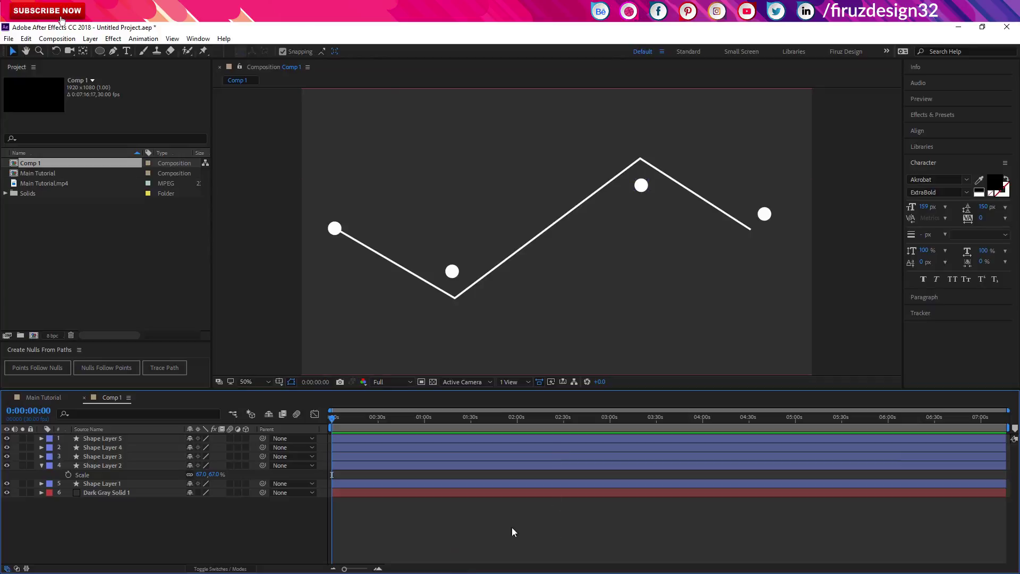
Select Shape Layer 1's Path 1 and run Nulls Follow Points to create Nulls 5–8 on the corners
left_click(121, 486)
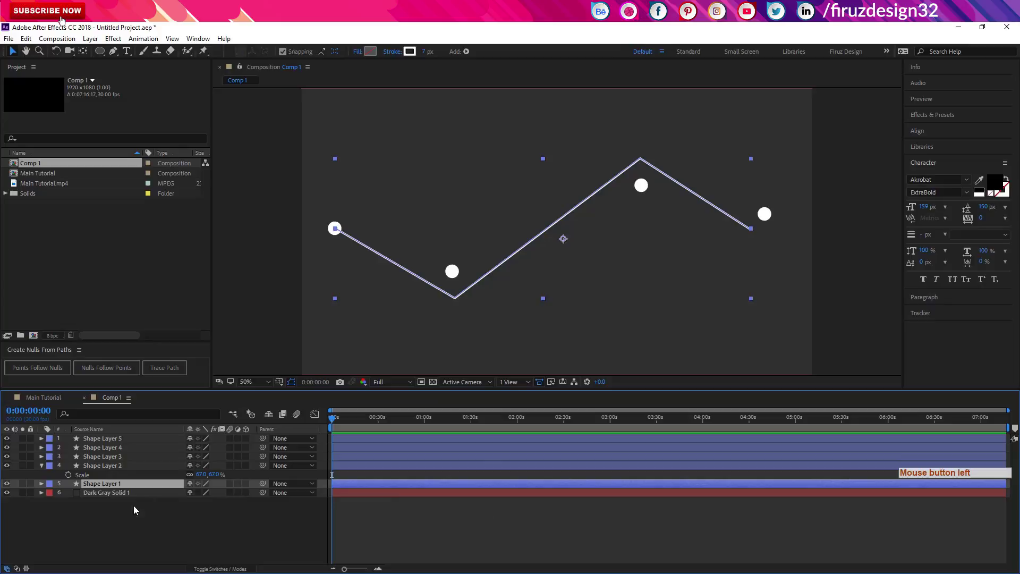
left_click(50, 487)
left_click(45, 488)
left_click(51, 497)
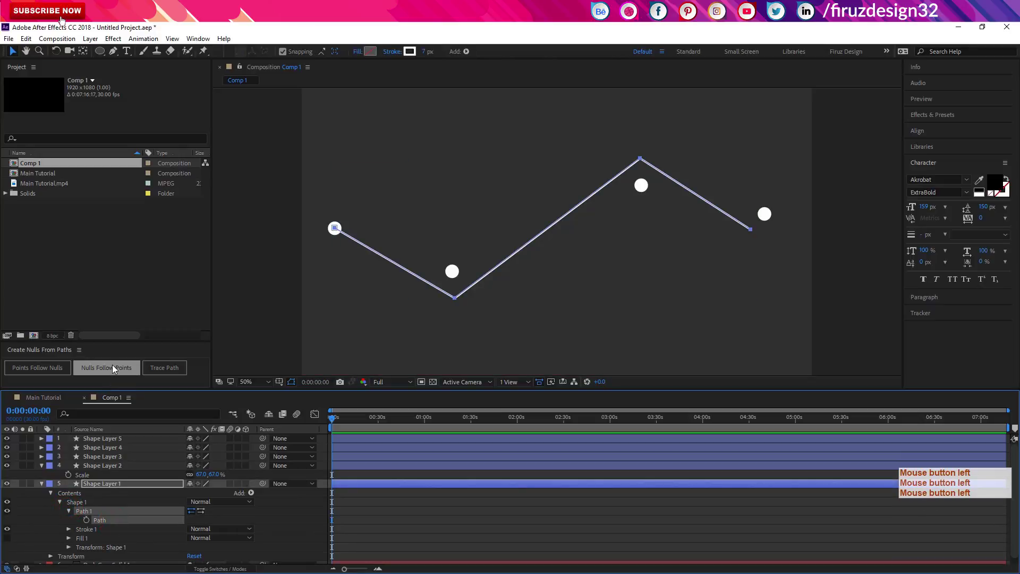
left_click(116, 369)
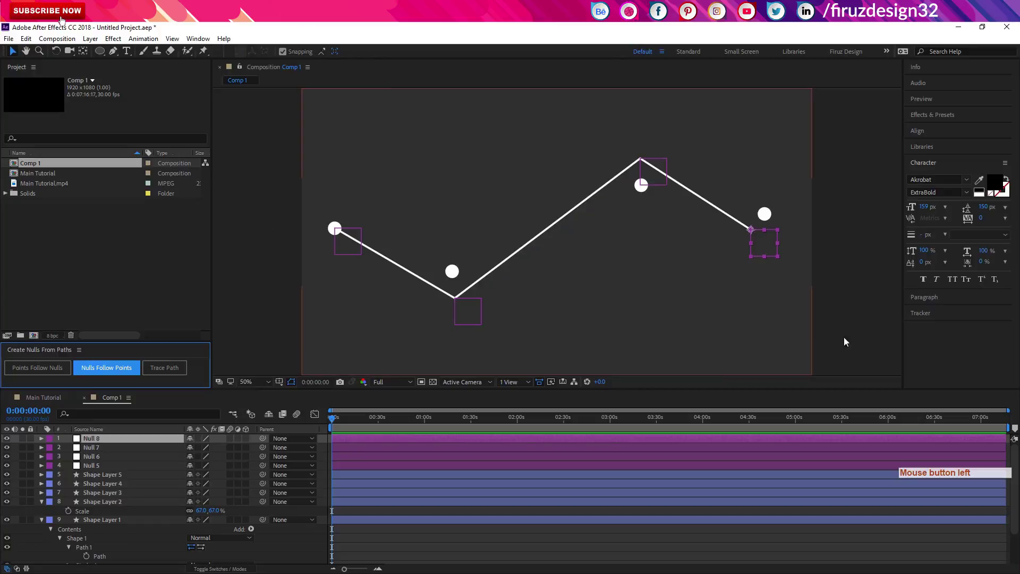
left_click(129, 478)
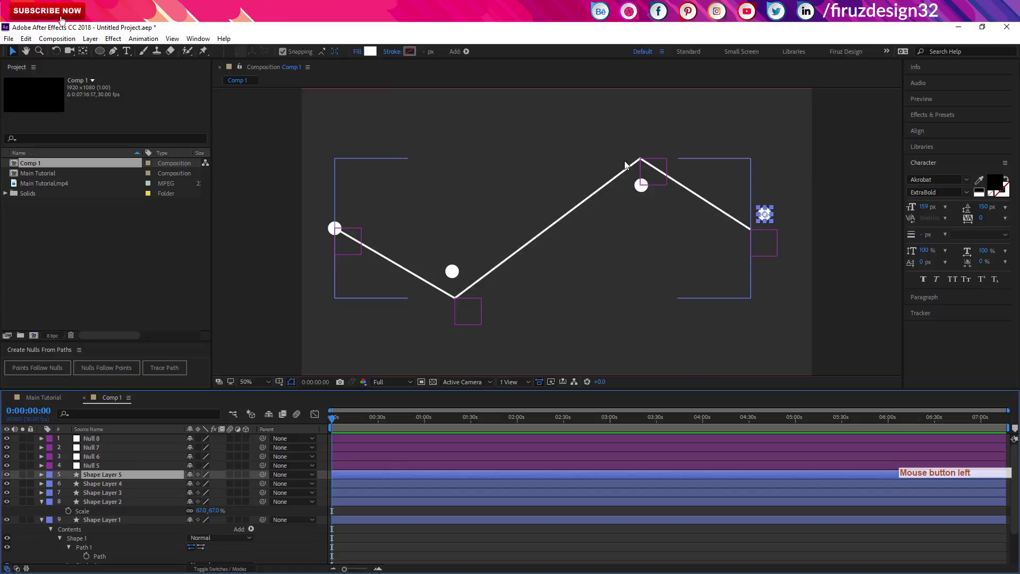
Parent Shape Layers 5, 4 and 3 to Nulls 8, 7 and 6 with the pick whip
left_click(117, 470)
left_click(119, 444)
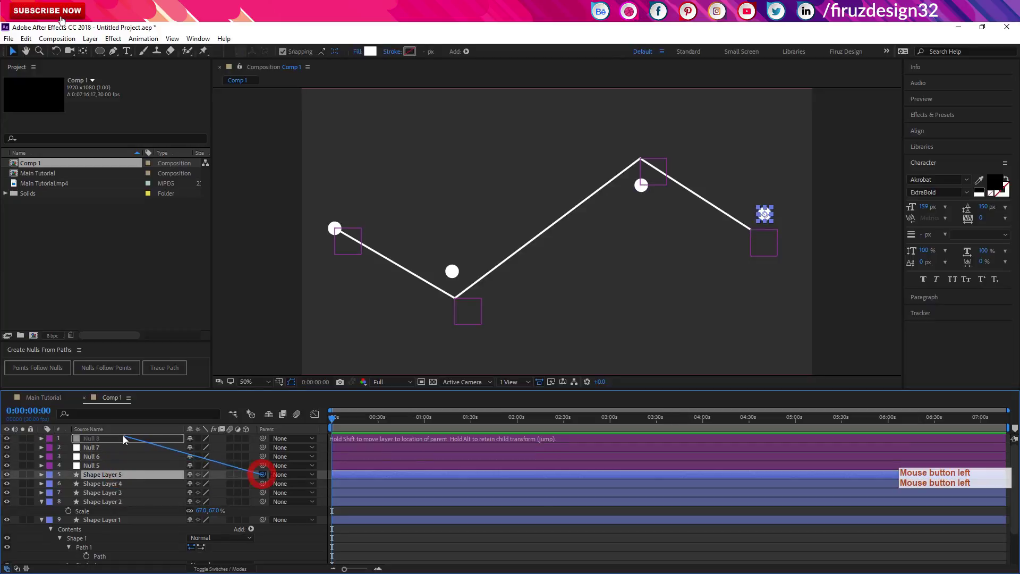
left_click(124, 440)
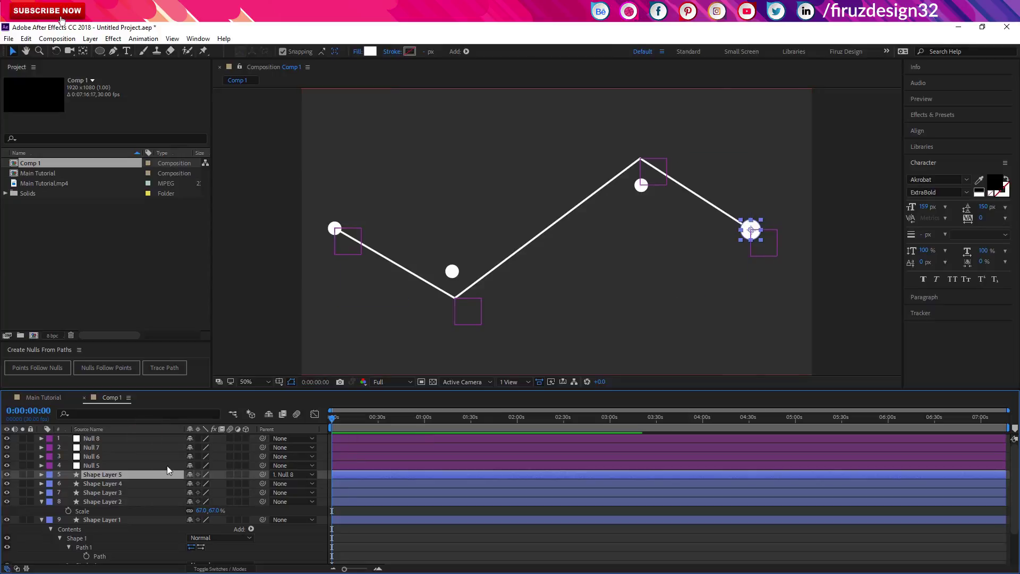
left_click(138, 458)
left_click(134, 499)
left_click(259, 498)
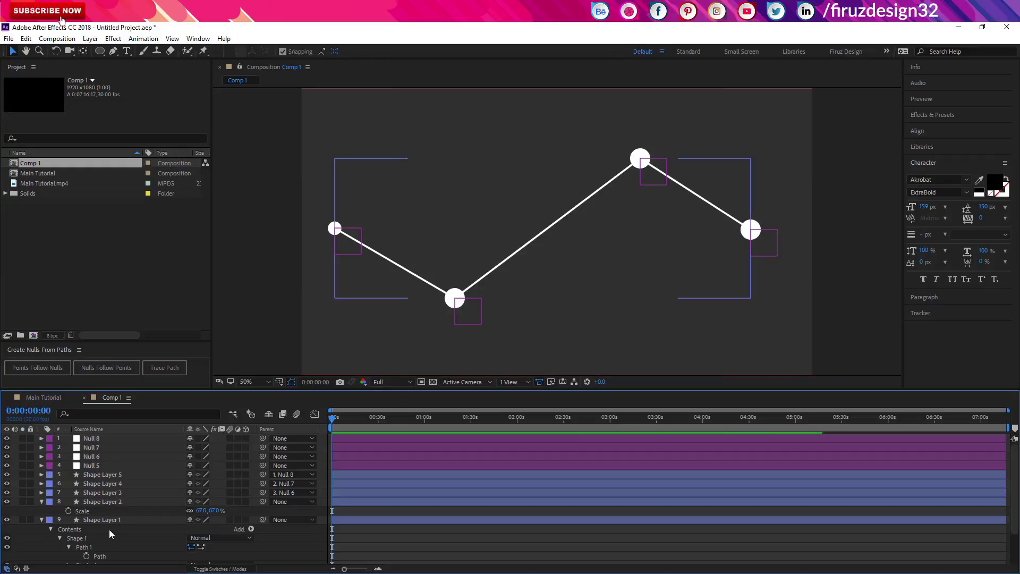
left_click(107, 562)
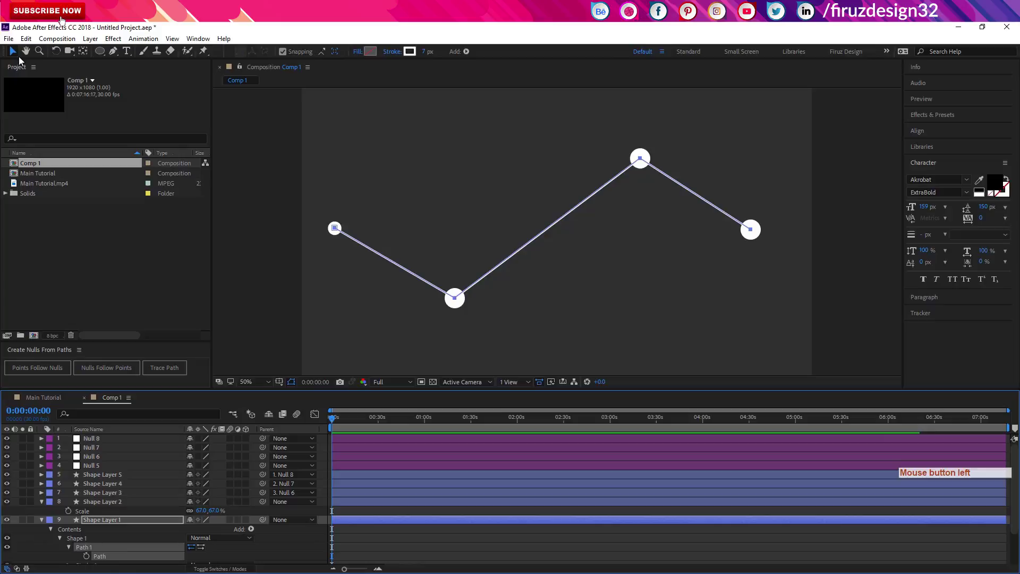
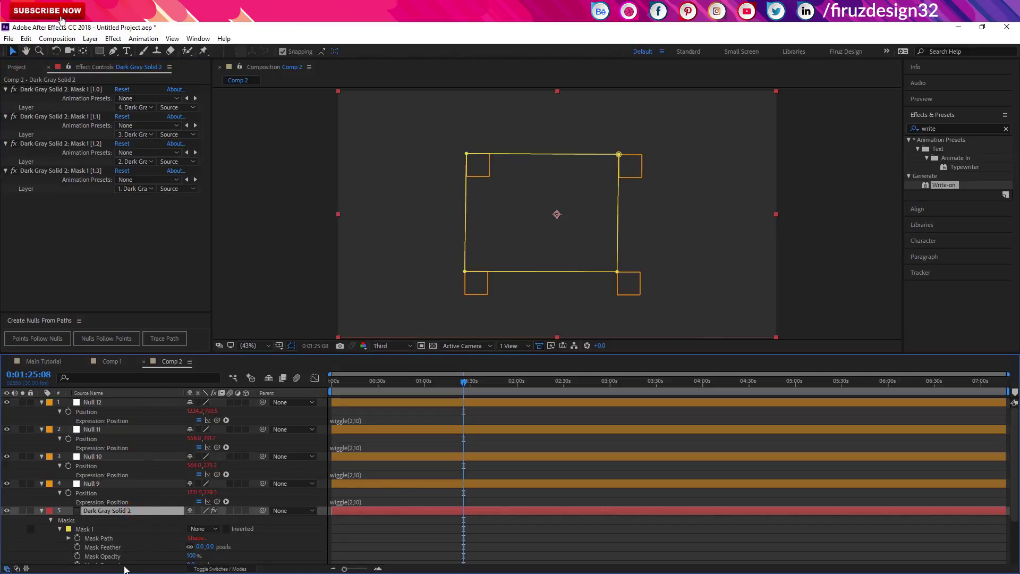
Switch to Comp 2, select Null 12 and scrub time to preview the wiggle(2,10) mask corners
left_click(110, 544)
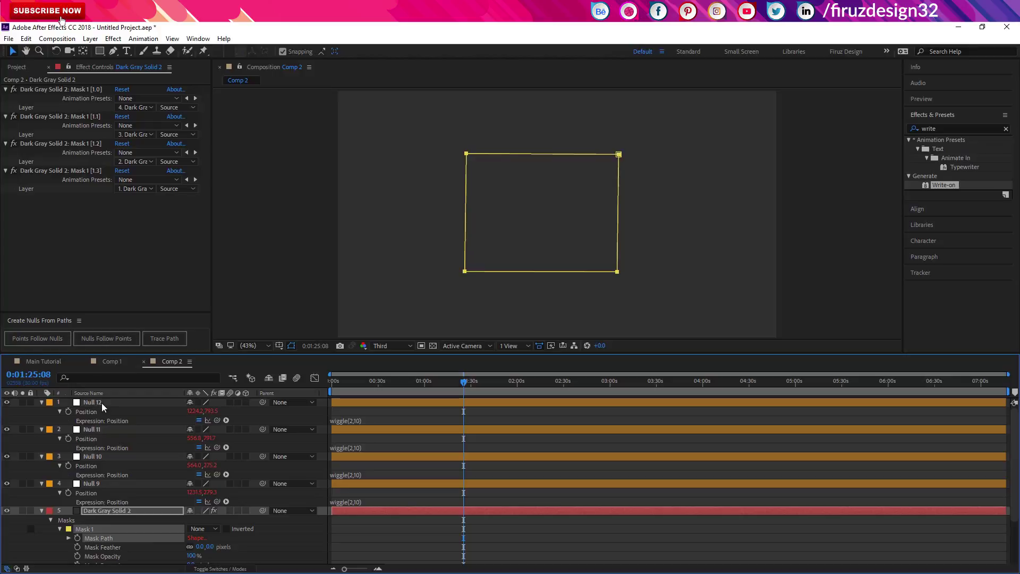
left_click(112, 409)
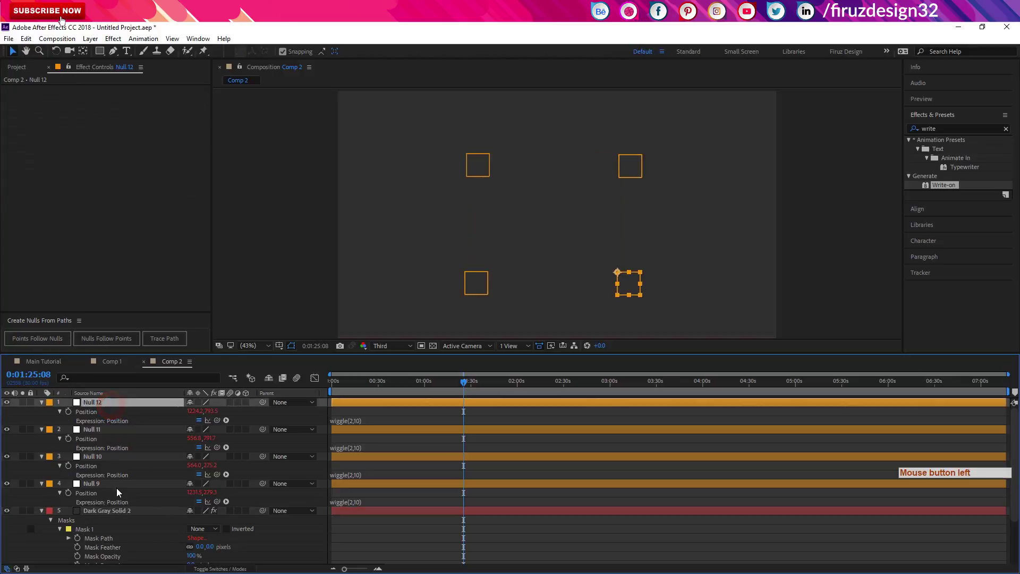
left_click(471, 383)
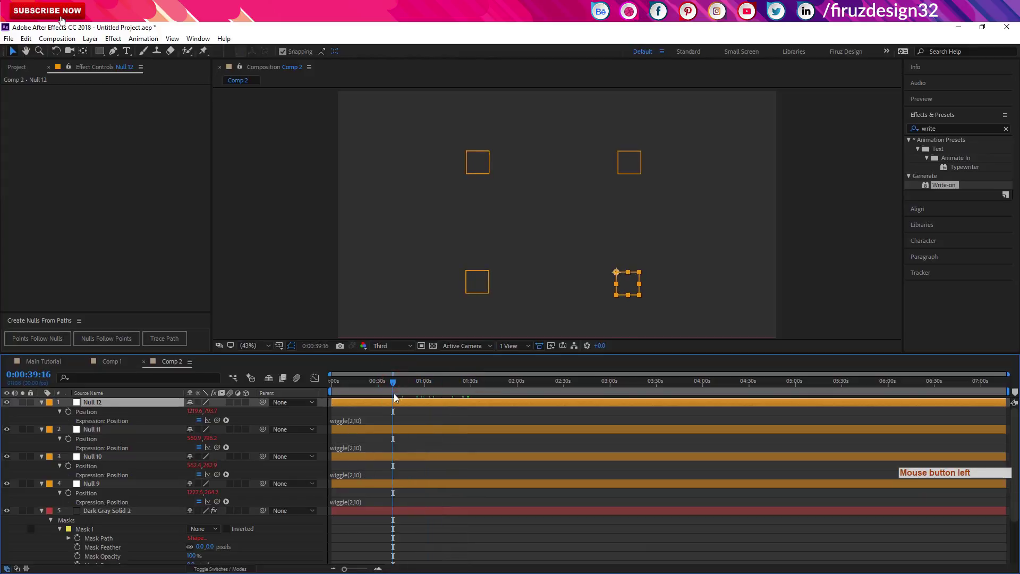
left_click(409, 390)
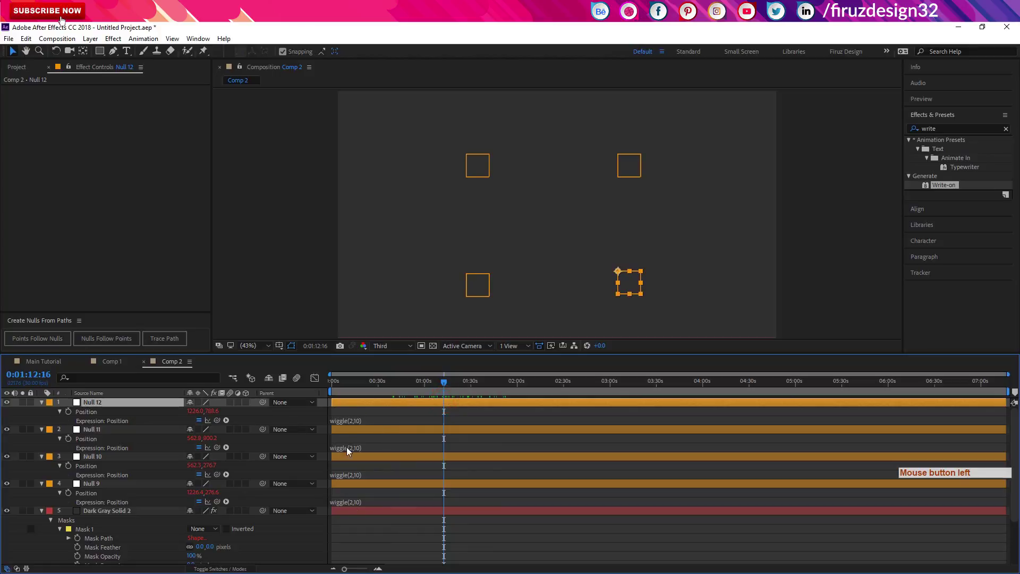
left_click(466, 391)
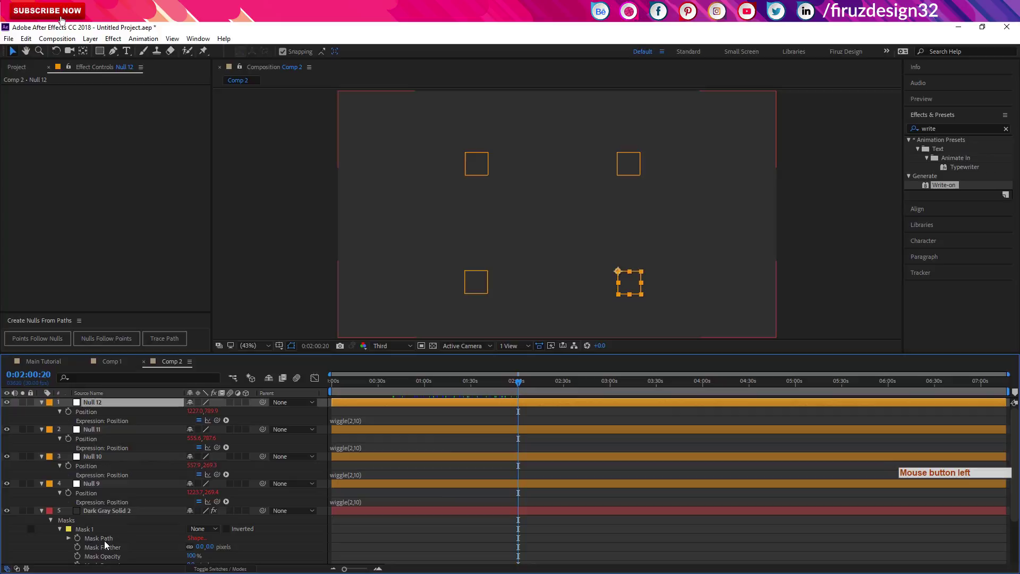
Run Trace Path on the solid's mask to create Null 14 and reveal its Progress keyframes
left_click(107, 352)
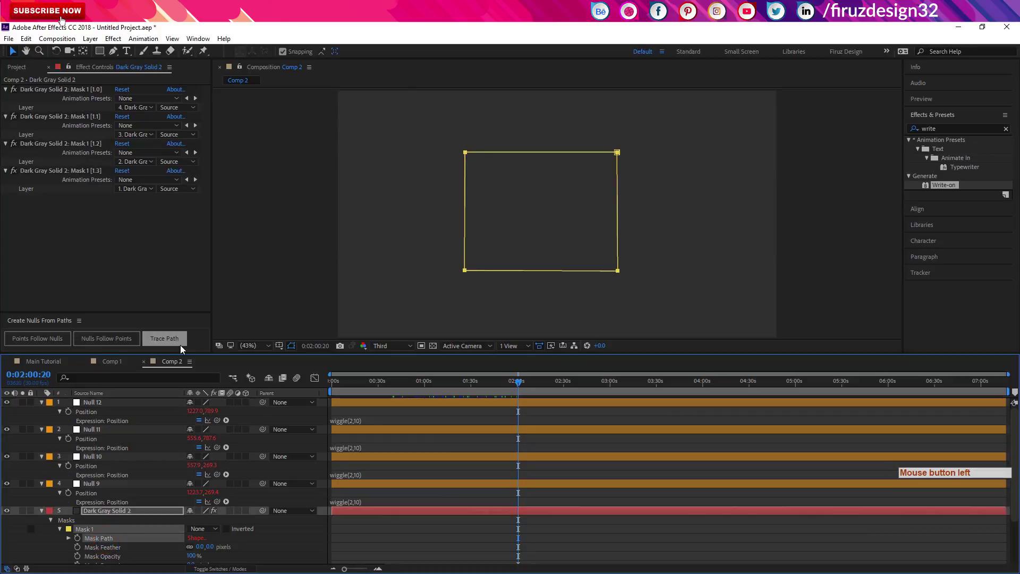
left_click(180, 345)
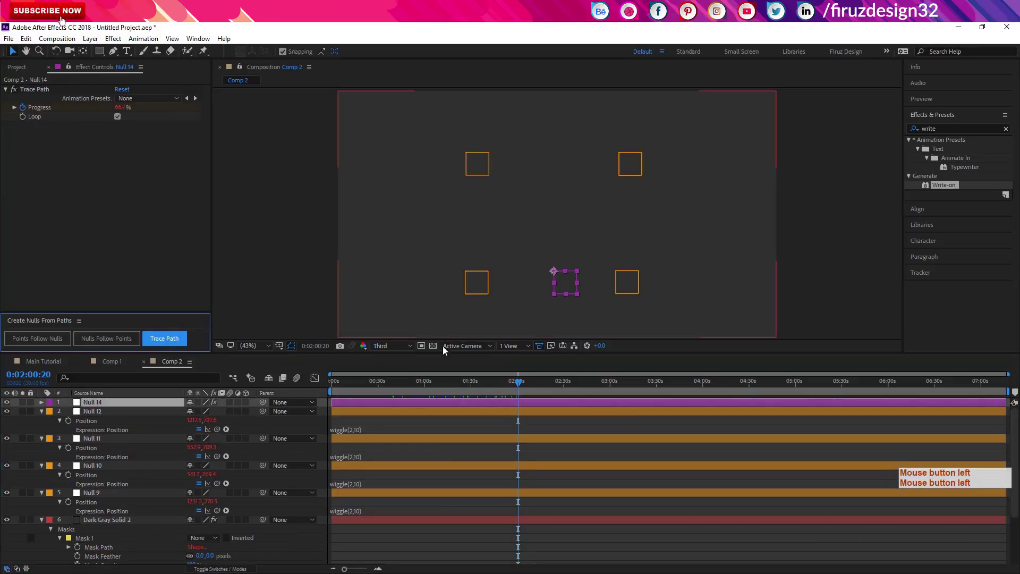
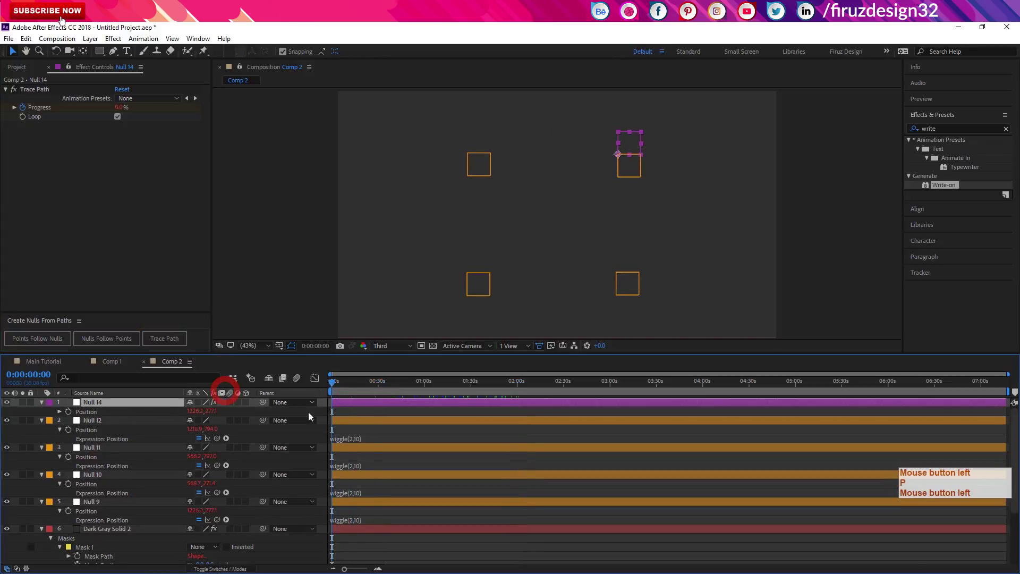
left_click(113, 405)
key("u")
Scrub through the trace animation, then apply Write-on to Dark Gray Solid 2
left_click(342, 425)
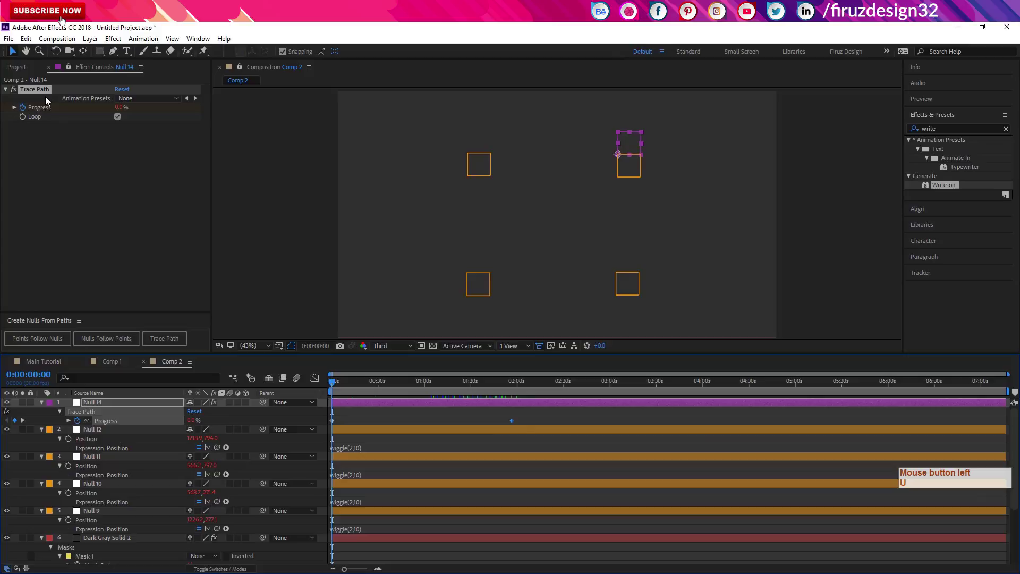
left_click(360, 390)
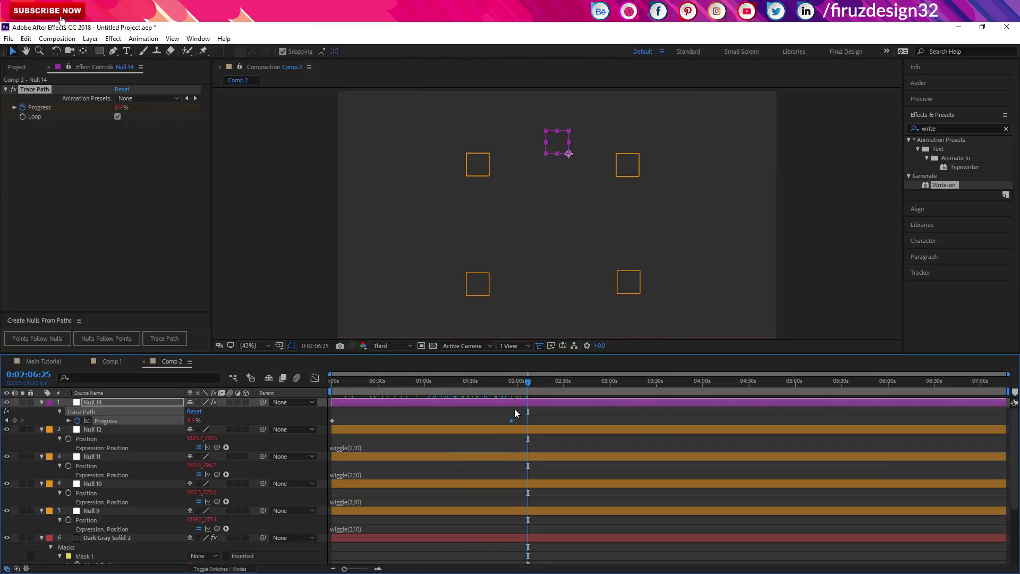
left_click(576, 386)
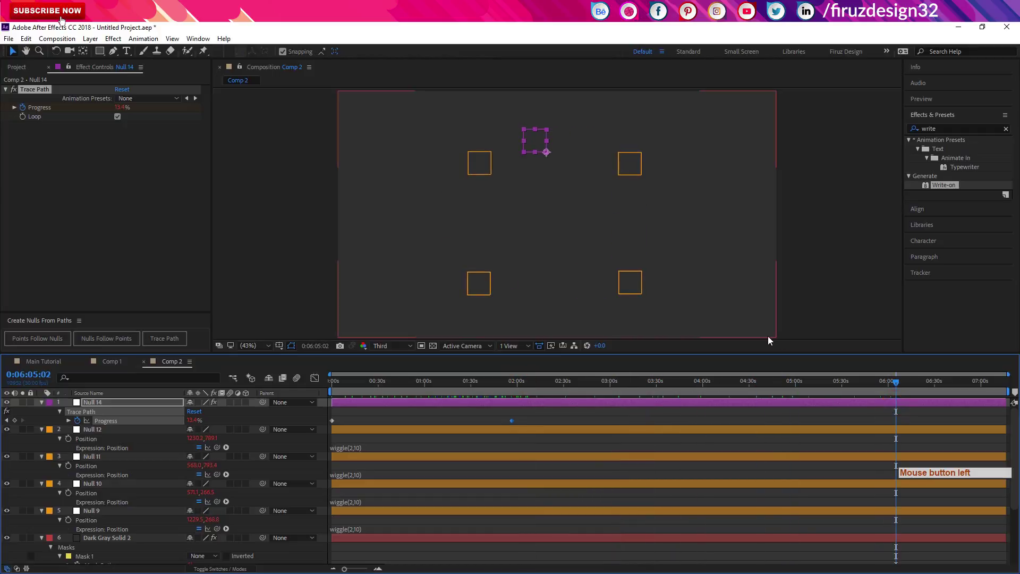
left_click(100, 538)
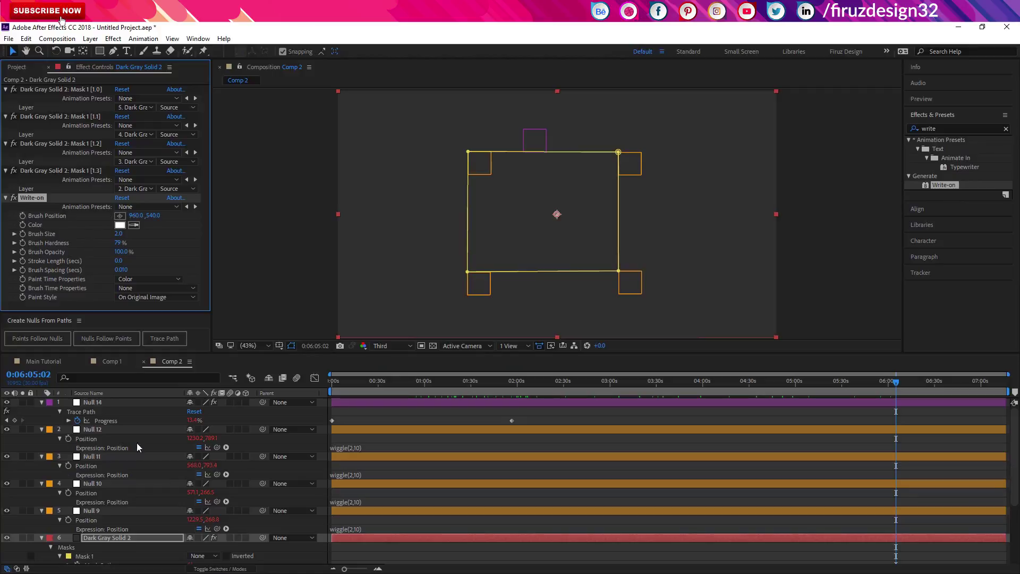
Expression-link Write-on's Brush Position on Dark Gray Solid 2 to Null 14's Position via pick whip
left_click(118, 403)
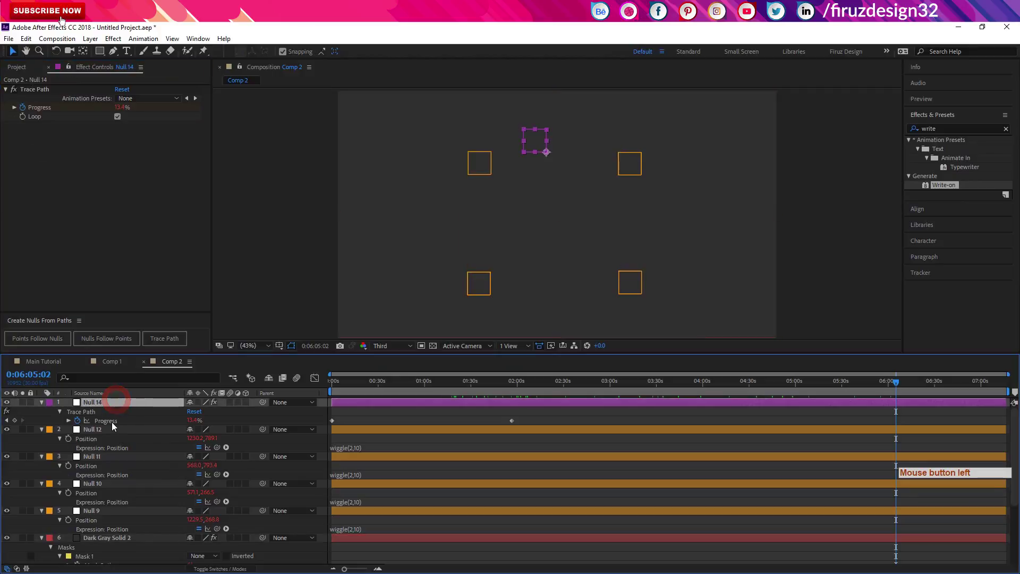
key("p")
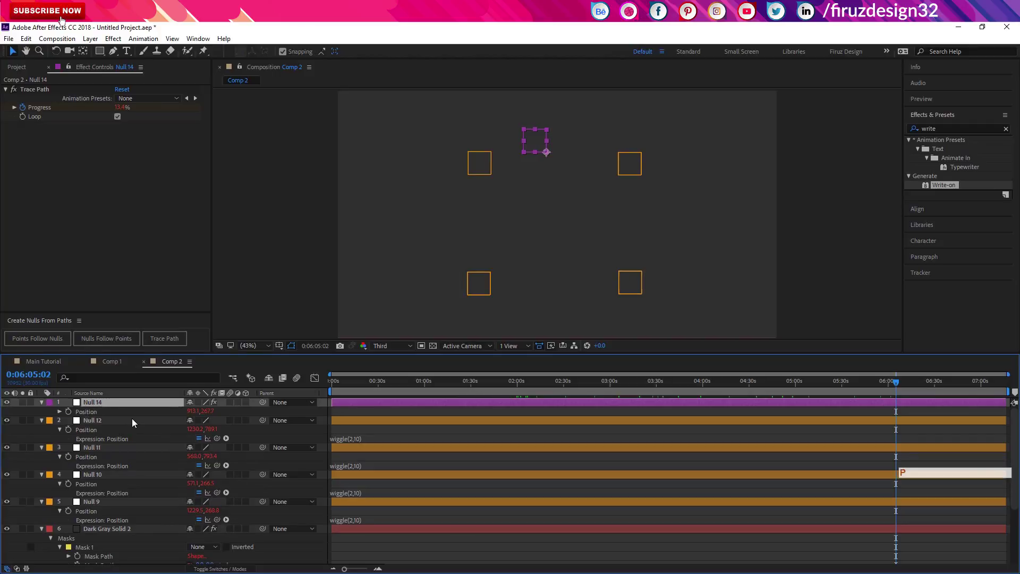
left_click(123, 529)
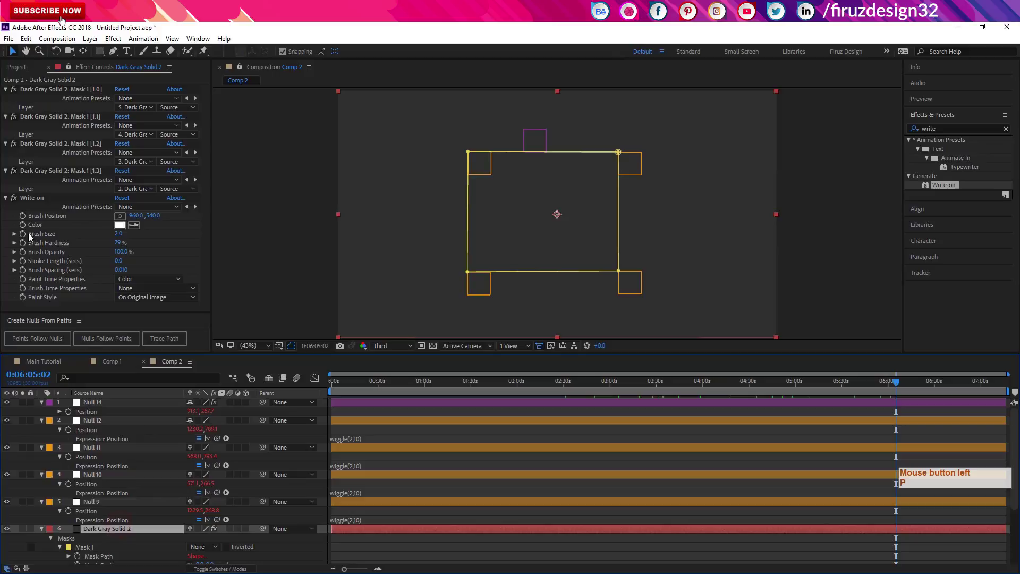
left_click(24, 219)
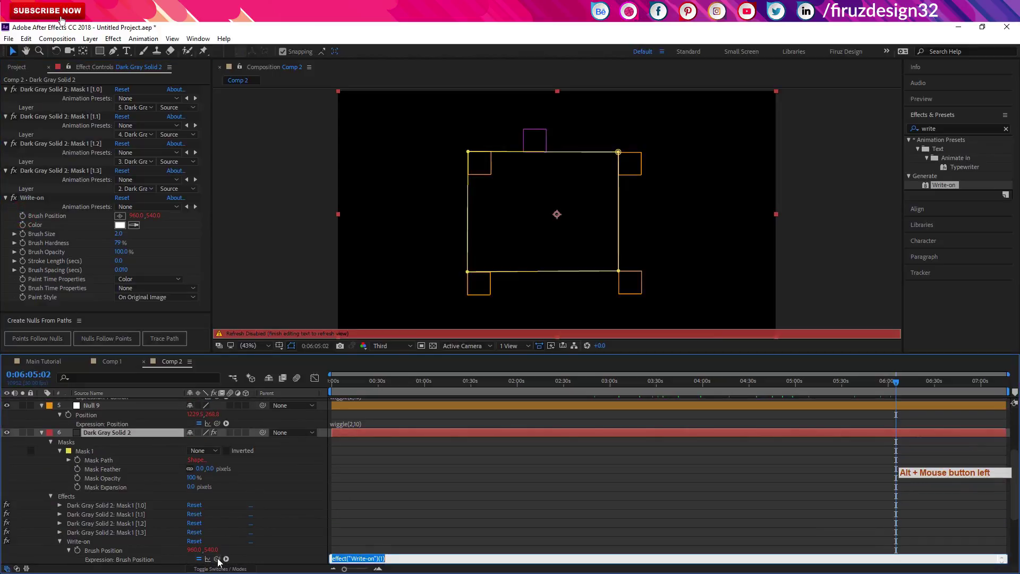
left_click(214, 537)
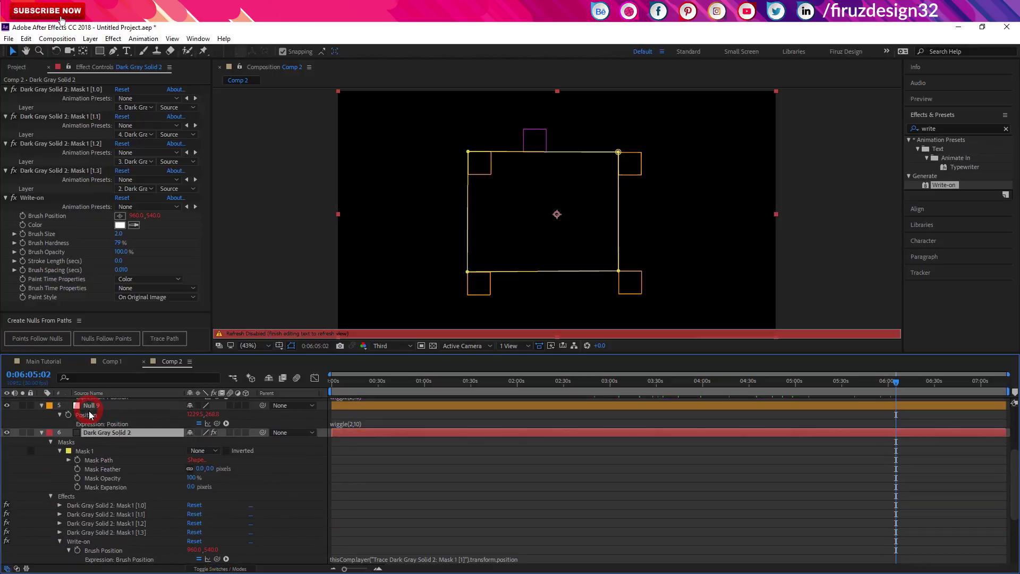
left_click(447, 532)
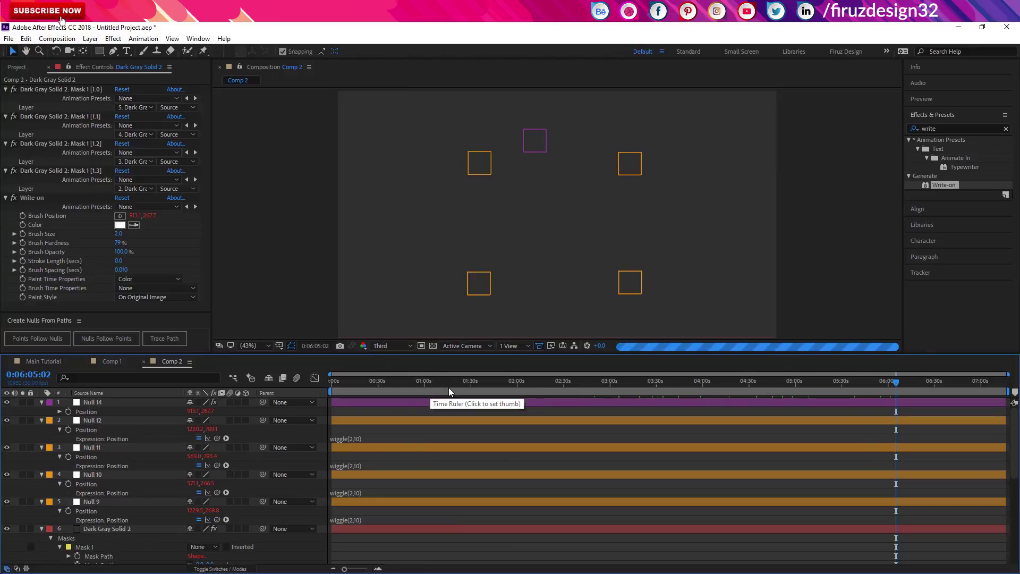
Select Null 14 around 1:10 and reveal its Trace Path Progress keyframes
left_click(446, 383)
left_click(443, 399)
left_click(439, 404)
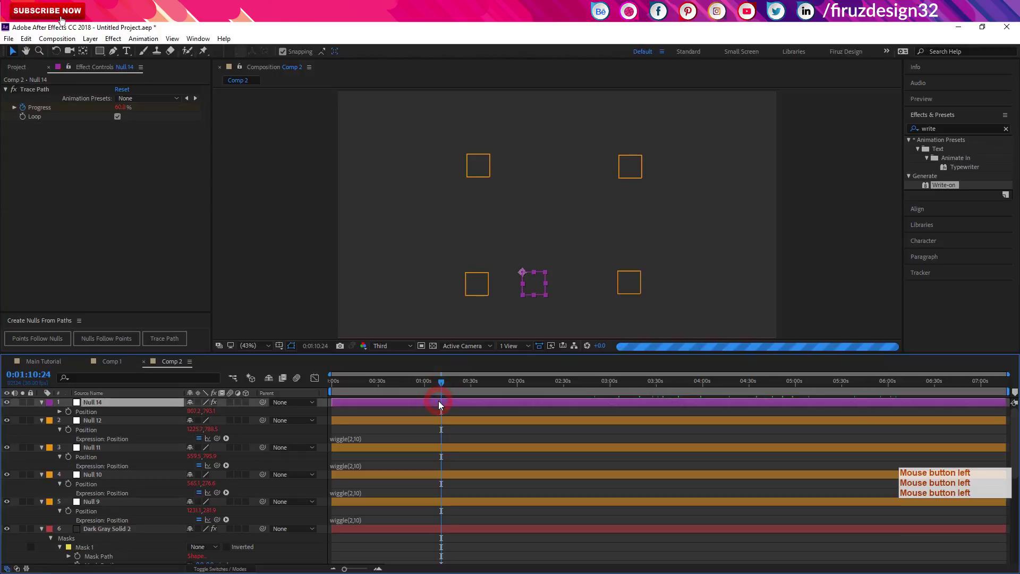
key("u")
Drag the 100% Progress keyframe earlier to about 56 s, then select Dark Gray Solid 2
left_click(511, 427)
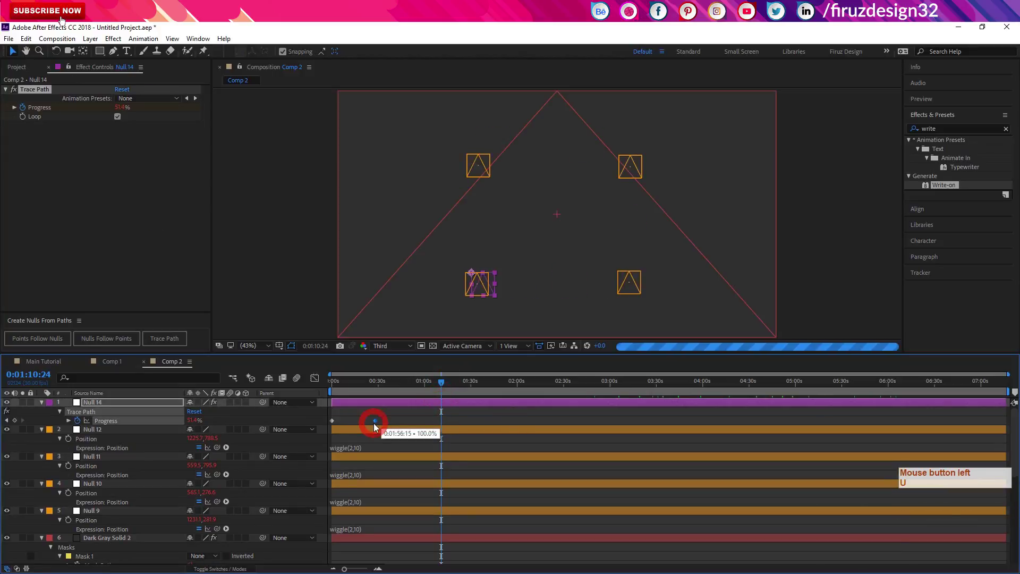
left_click(443, 396)
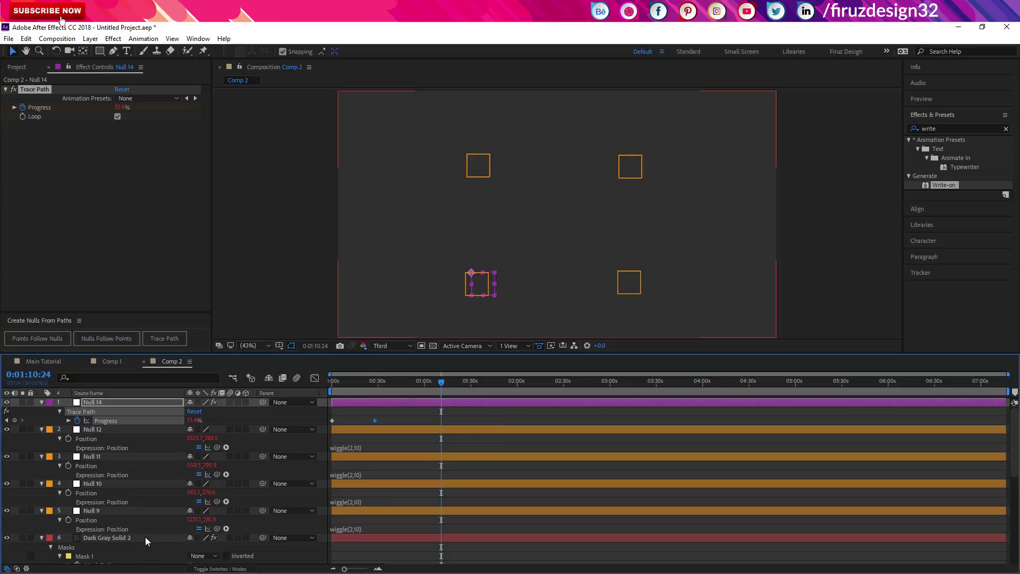
left_click(147, 540)
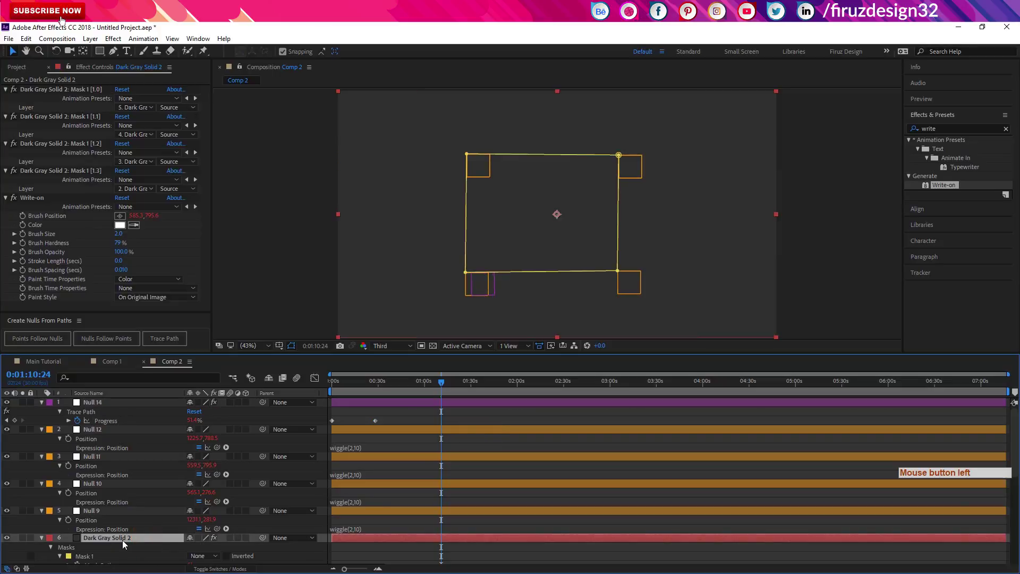
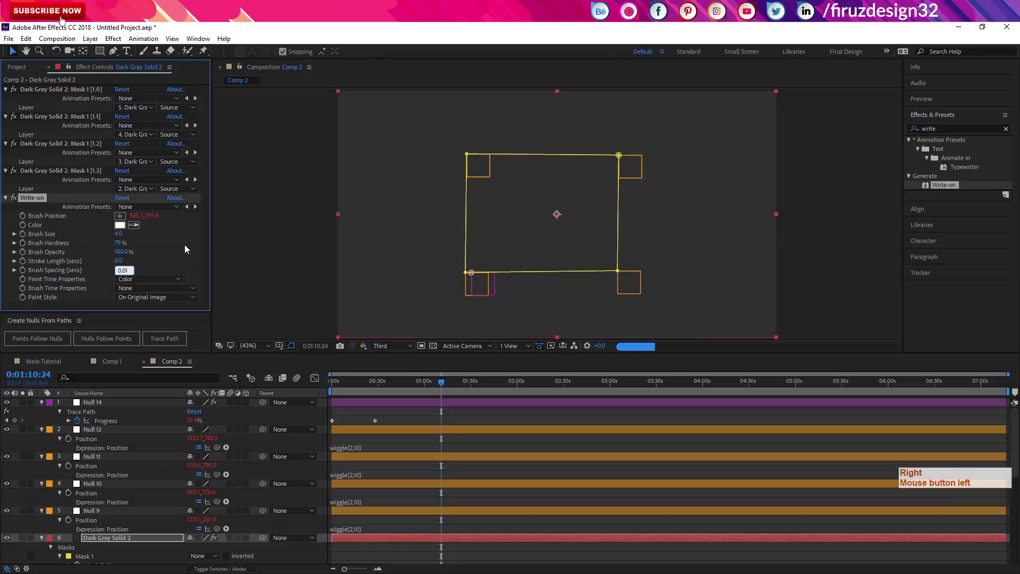
Set the Write-on Brush Size to 4.0 and Brush Spacing to 0.040
key("Right")
key("BackSpace")
key("KP_4")
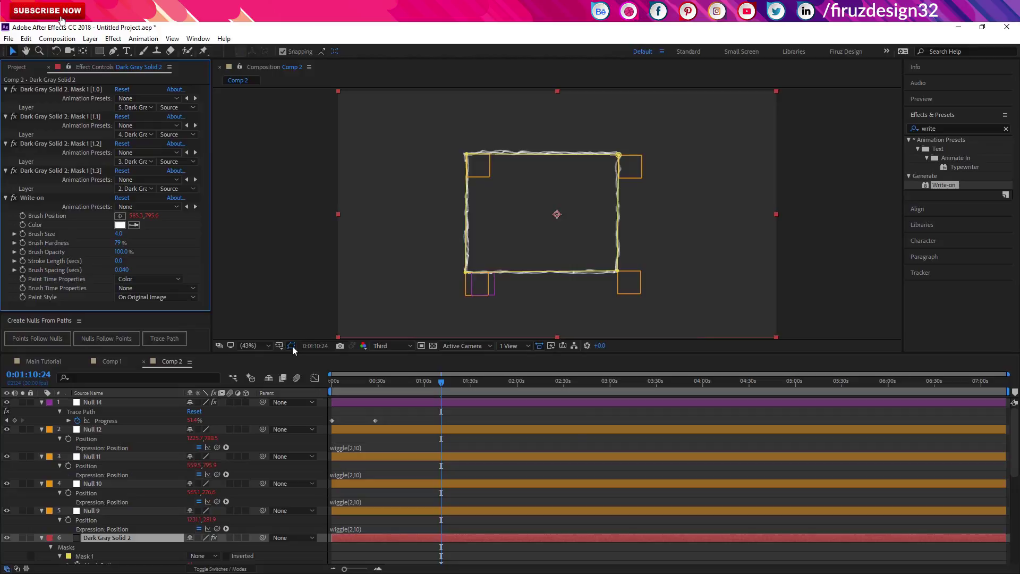
Switch the viewer to Full resolution and return to the start of the composition
left_click(294, 350)
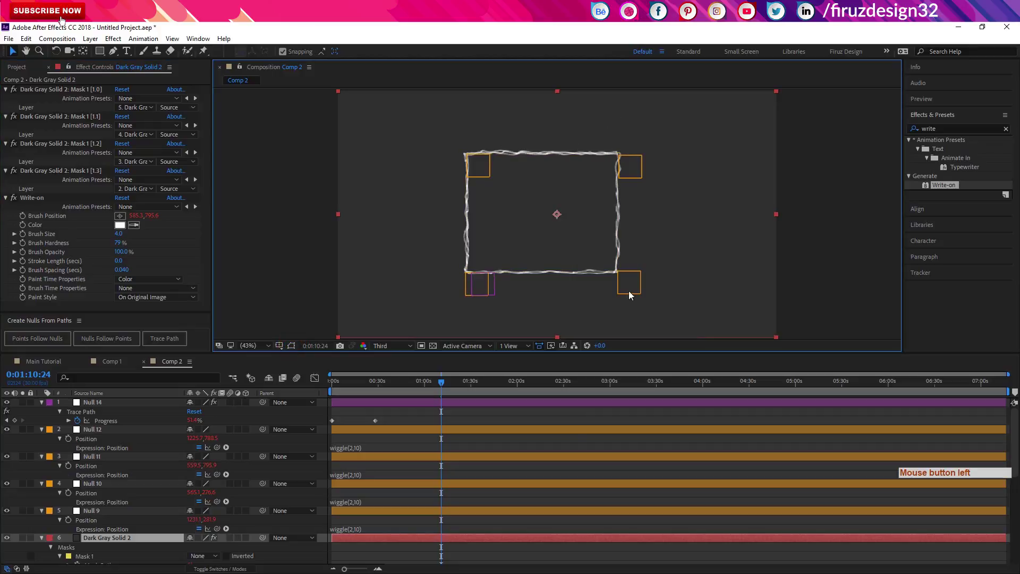
left_click(399, 346)
left_click(414, 379)
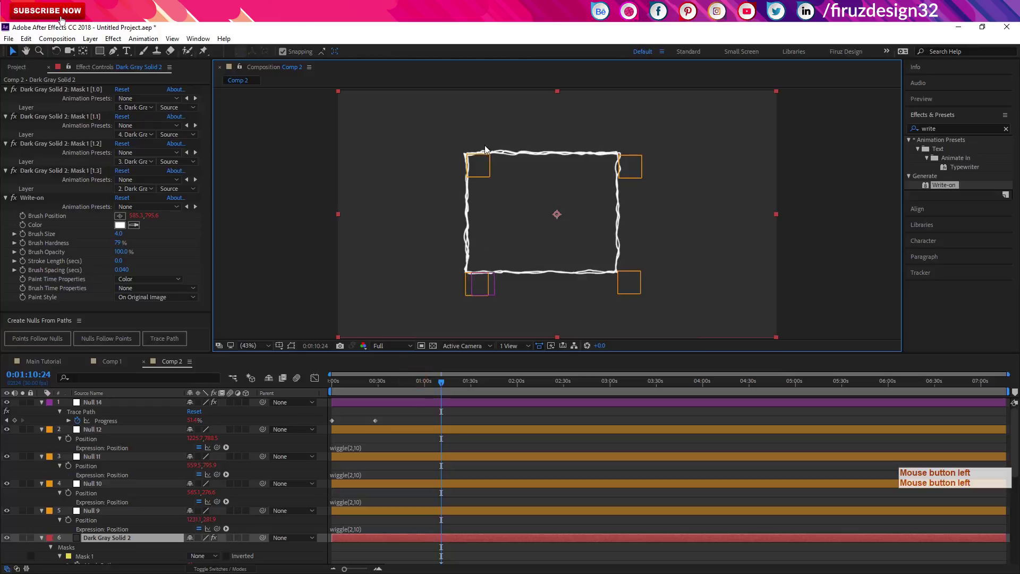
left_click(424, 384)
key("space")
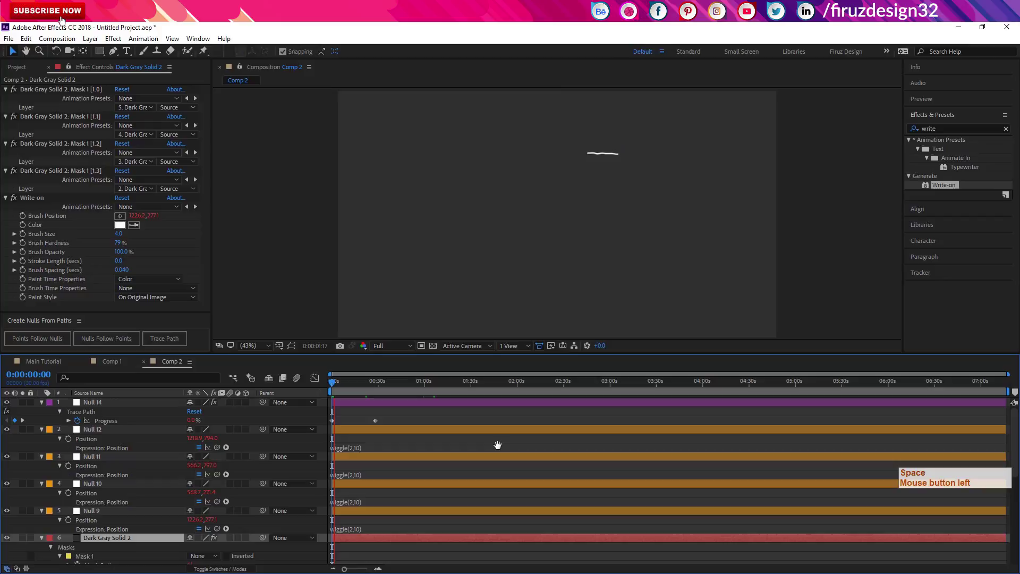
Play back the scribbled white write-on outline animation
left_click(343, 424)
left_click(379, 424)
left_click(295, 386)
key("space")
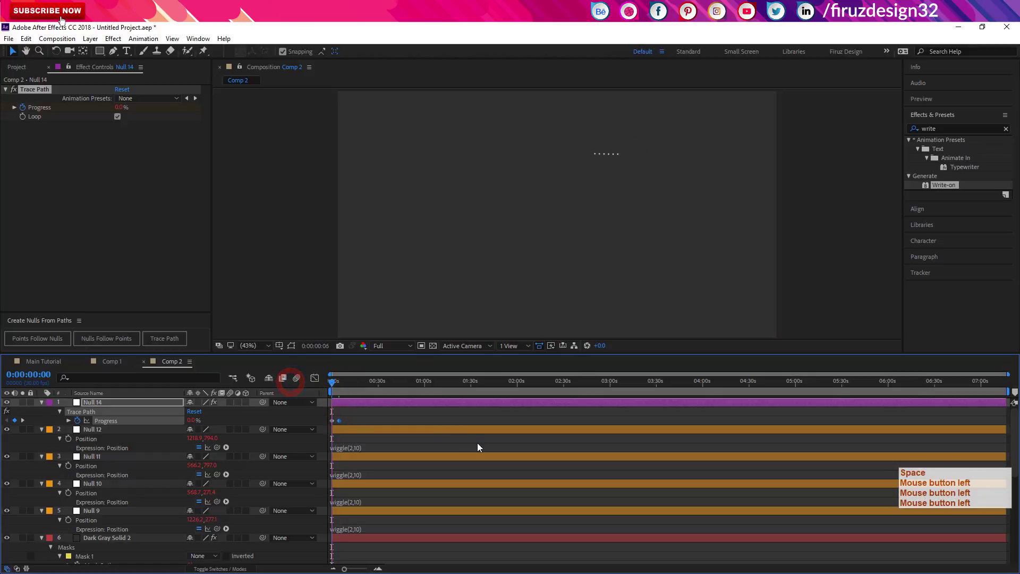
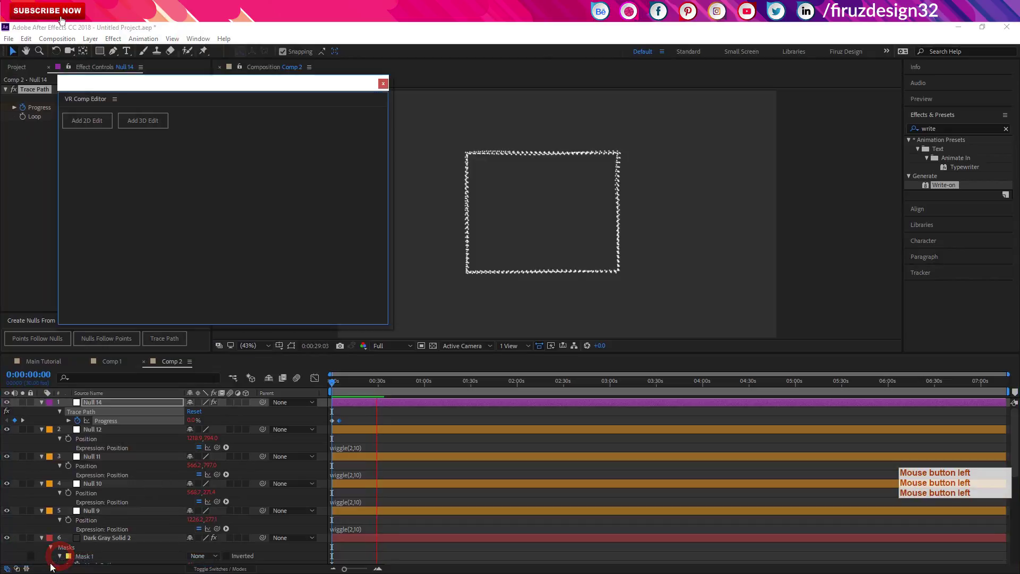
Move the floating VR Comp Editor aside and cancel out of Project Settings
left_click(760, 146)
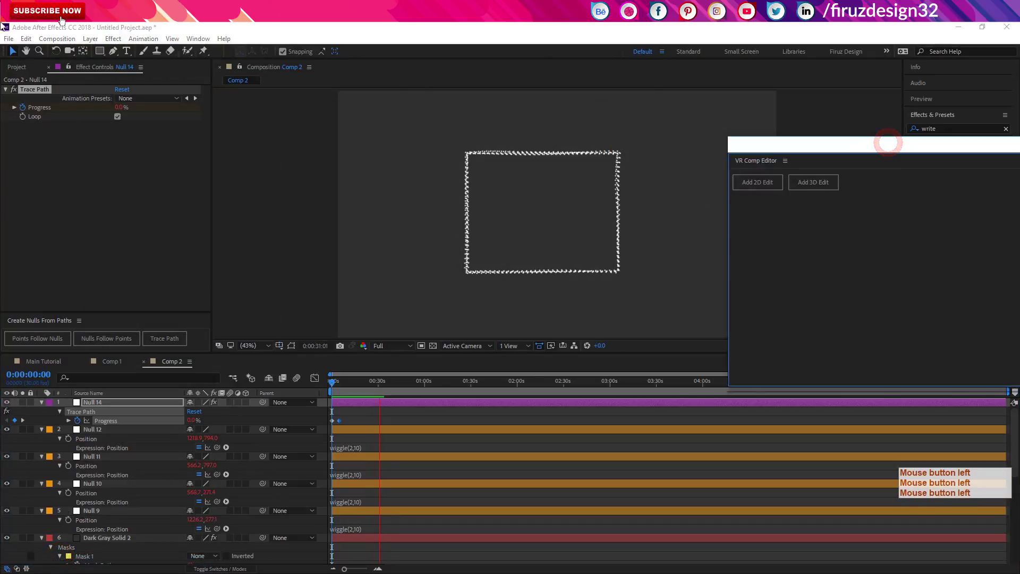
left_click(9, 44)
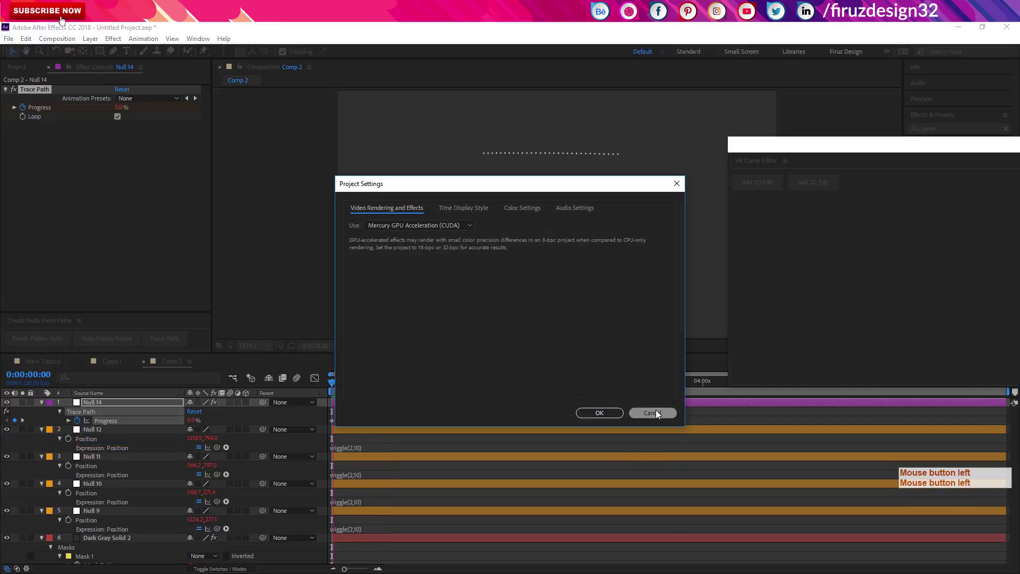
left_click(659, 414)
Confirm Edit > Preferences > General with JavaScript Debugger enabled
left_click(24, 43)
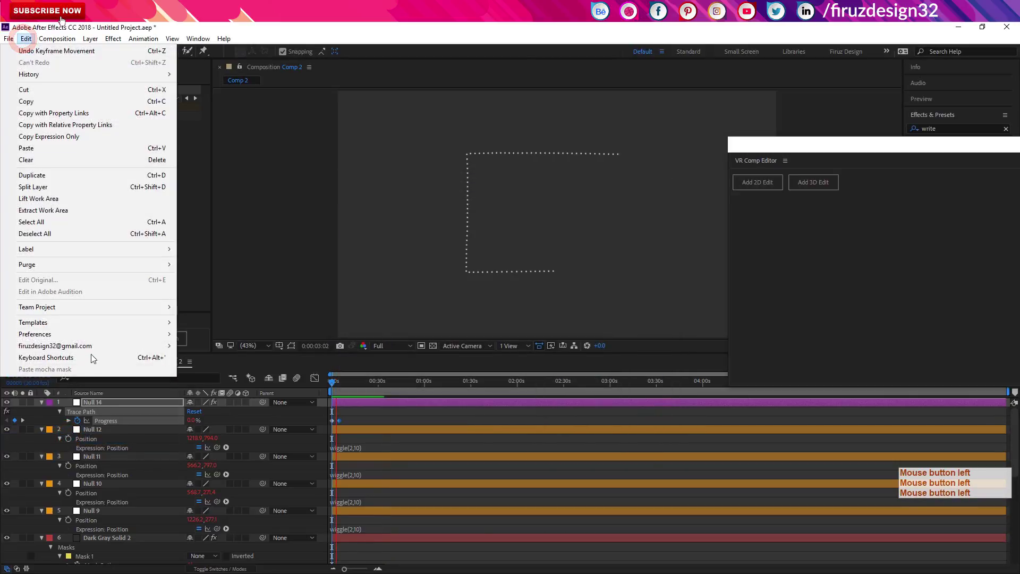
left_click(84, 337)
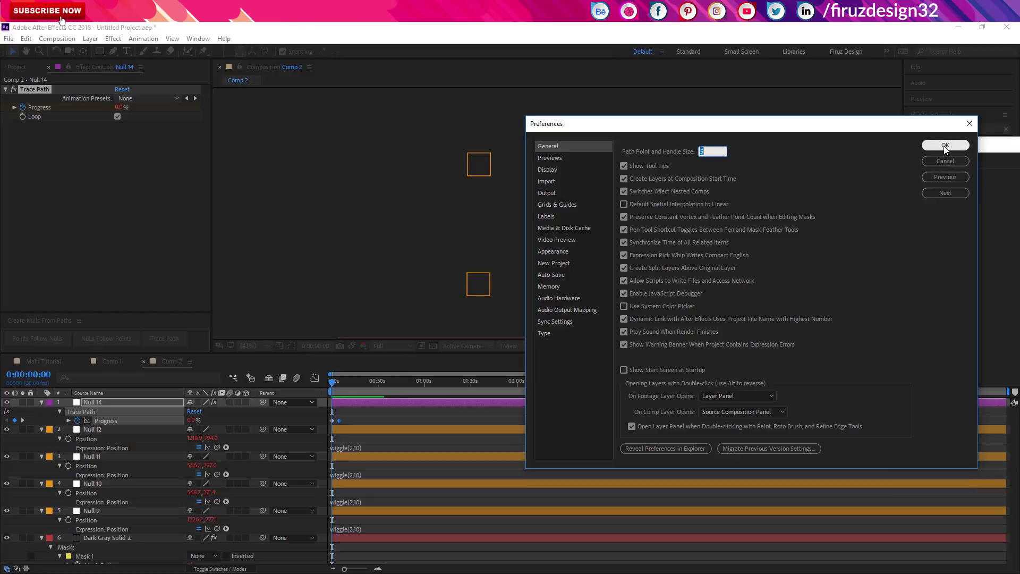
left_click(948, 150)
Drag the VR Comp Editor panel by its tab into the left dock area
left_click(960, 151)
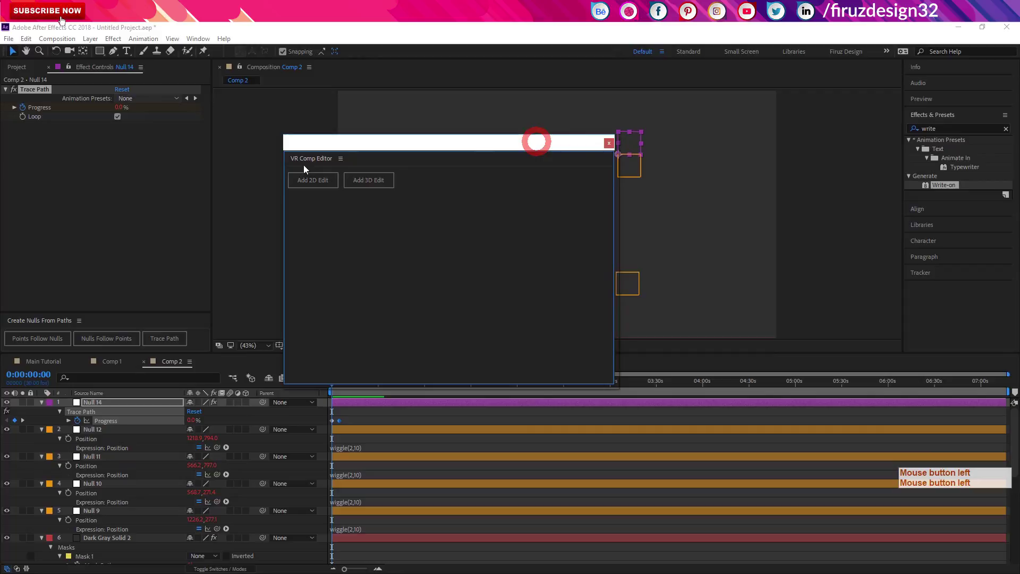
left_click(288, 161)
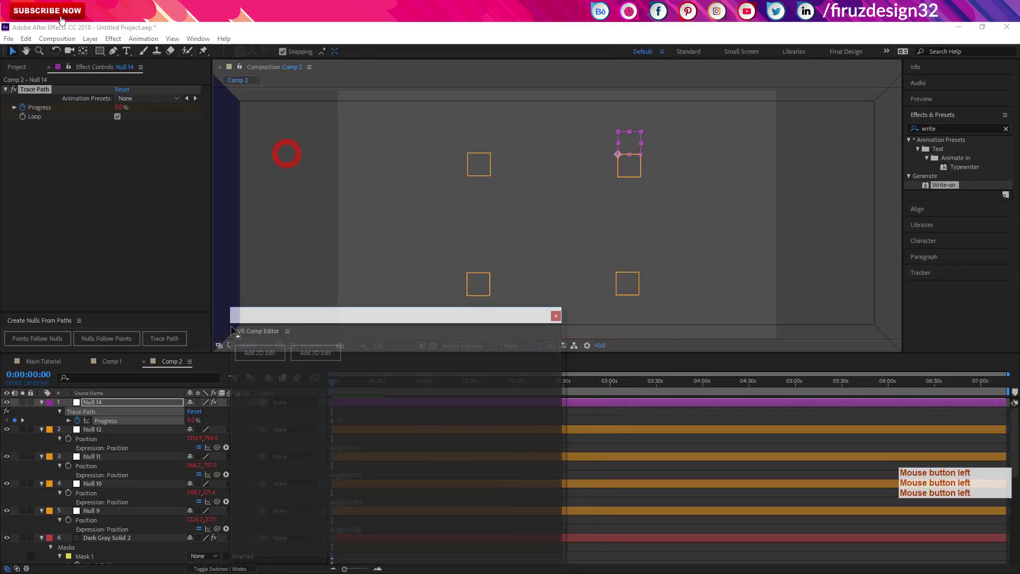